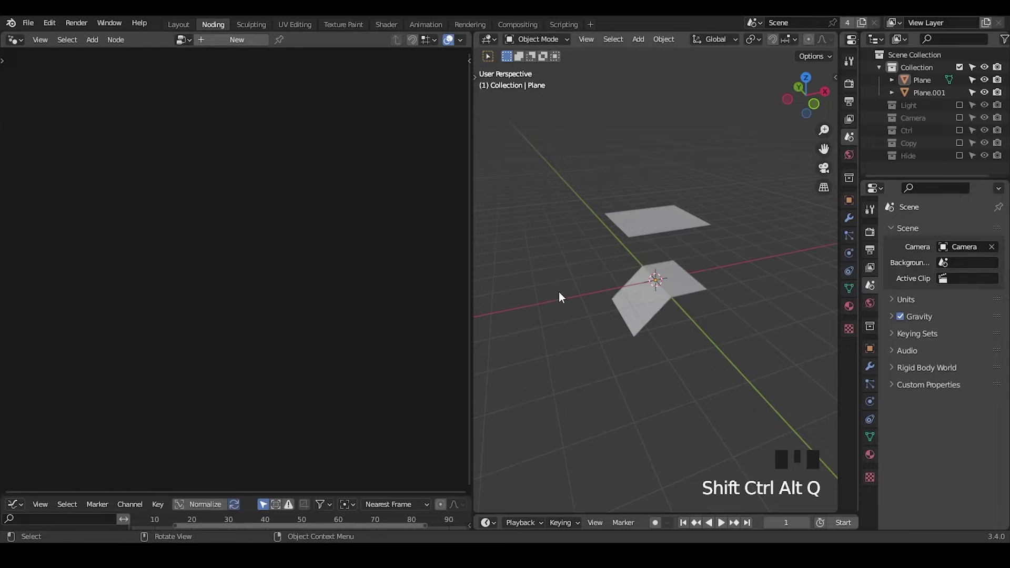
# Select all vertices of the flat upper plane in Edit Mode and return to Object Mode
pyautogui.click(685, 219)
pyautogui.press('Tab')
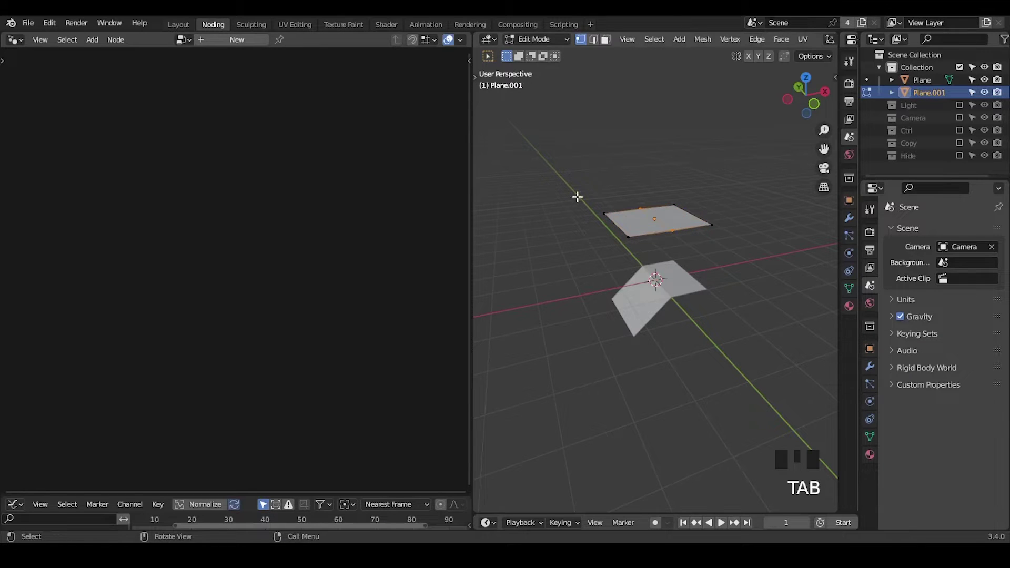
pyautogui.press('a')
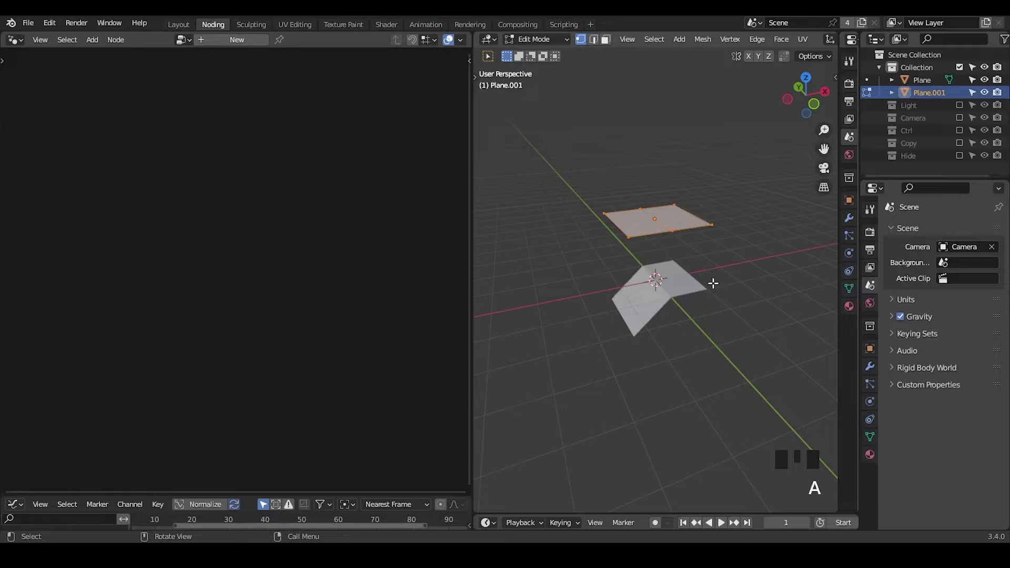
pyautogui.press('Tab')
# Select the bent lower plane and sketch annotation strokes beside it with the Annotate tool
pyautogui.click(677, 284)
pyautogui.press('Tab')
pyautogui.press('Tab')
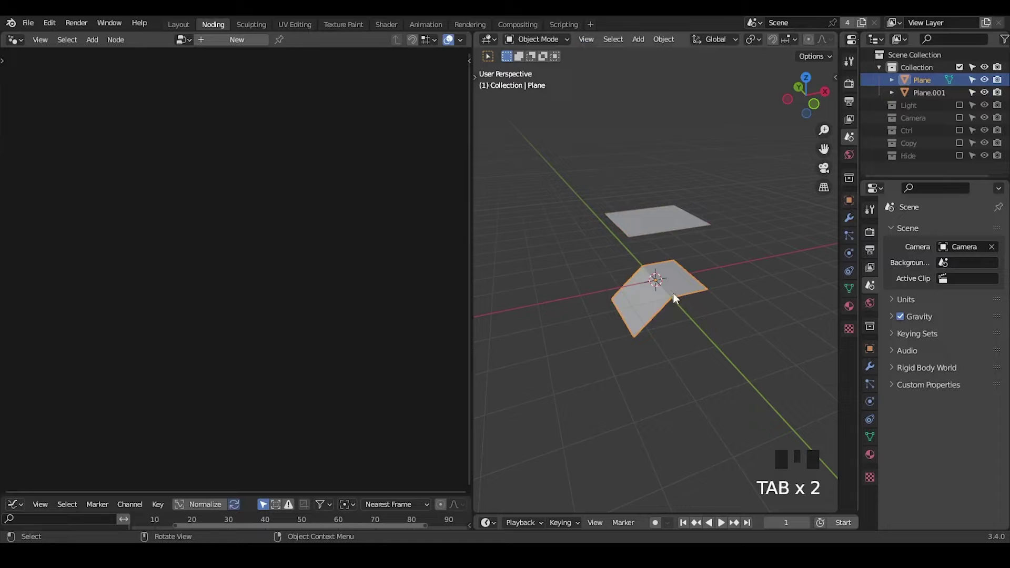
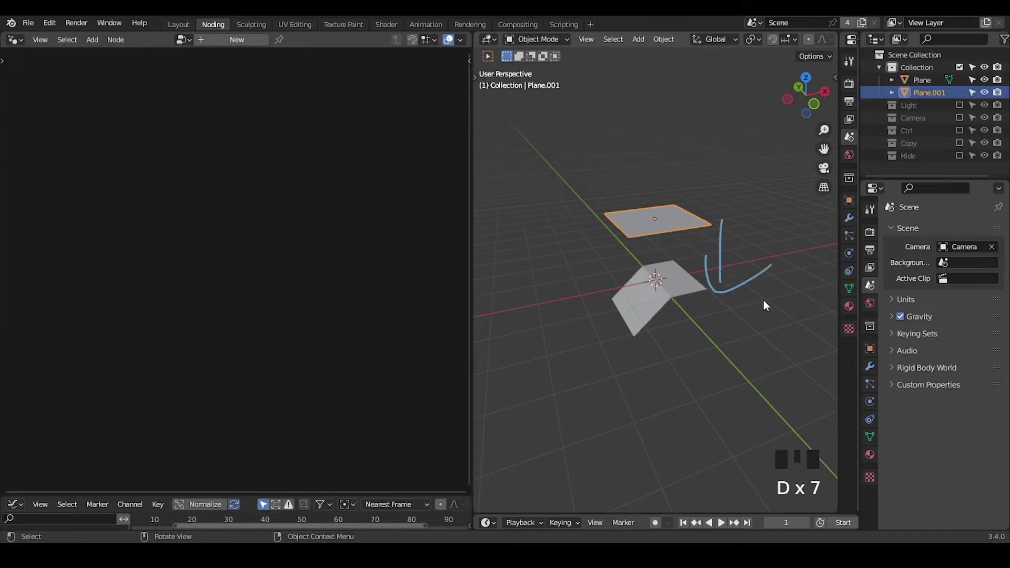
pyautogui.press('d')
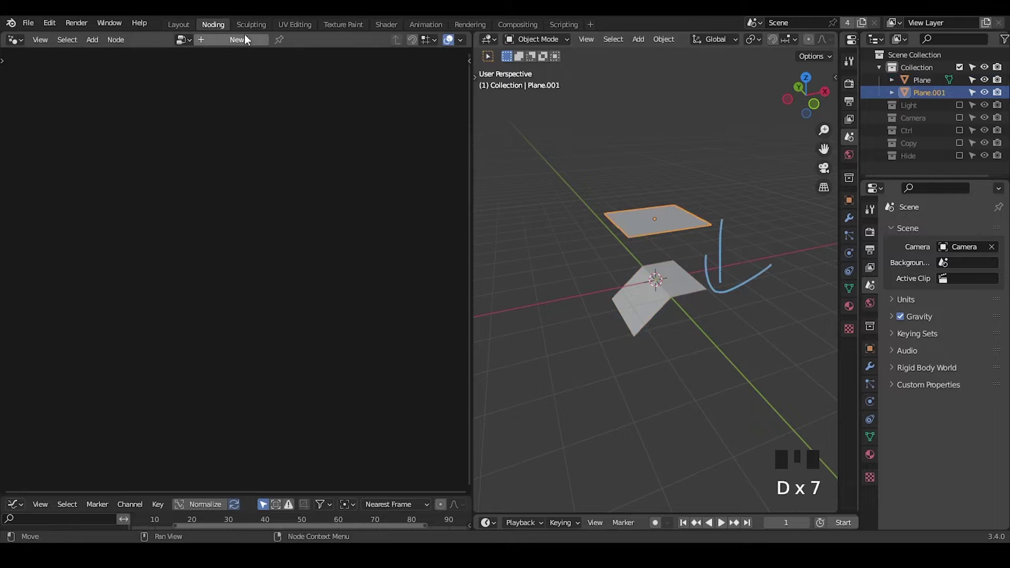
# Create a new geometry node tree on the flat plane and drag the bent Plane object into it
pyautogui.moveTo(240, 41); pyautogui.dragTo(297, 41)
pyautogui.moveTo(223, 207); pyautogui.dragTo(207, 182)
pyautogui.moveTo(207, 182); pyautogui.dragTo(159, 221)
pyautogui.press('g')
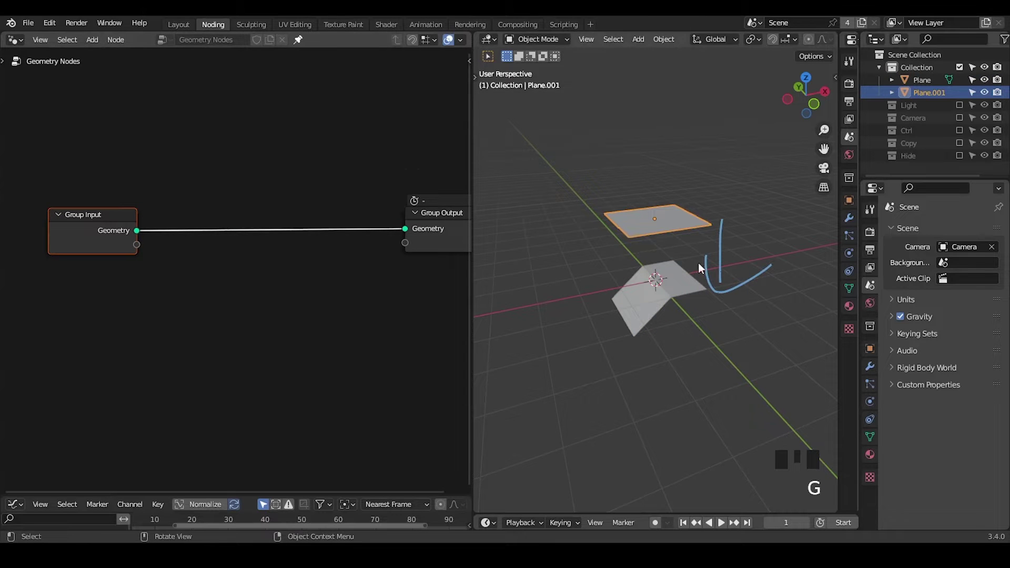
pyautogui.click(675, 276)
pyautogui.click(917, 83)
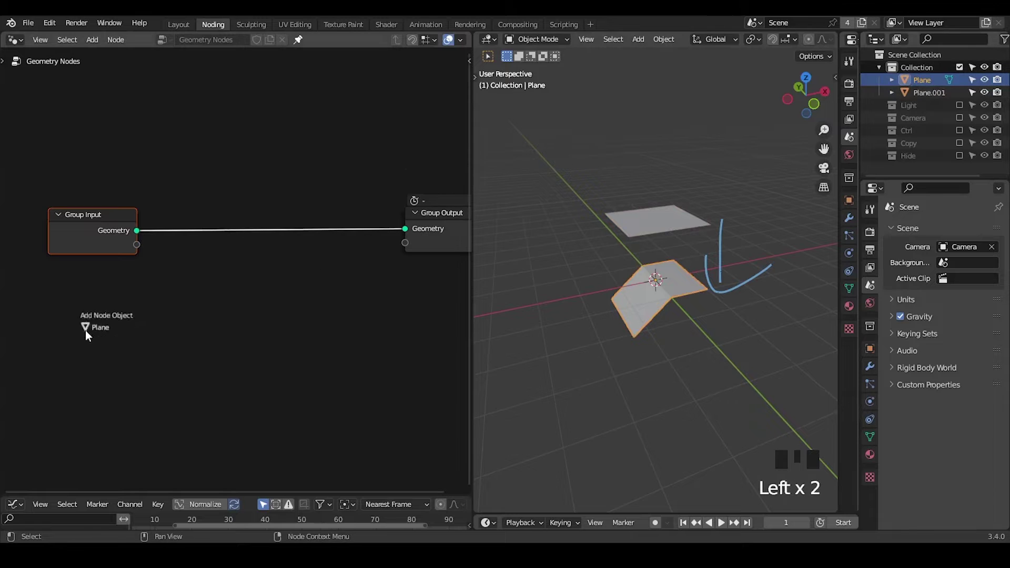
pyautogui.moveTo(190, 381); pyautogui.dragTo(205, 334)
# Add a Sample Index node set to Vector beside the Plane's Object Info node
pyautogui.press('ctrl+a')
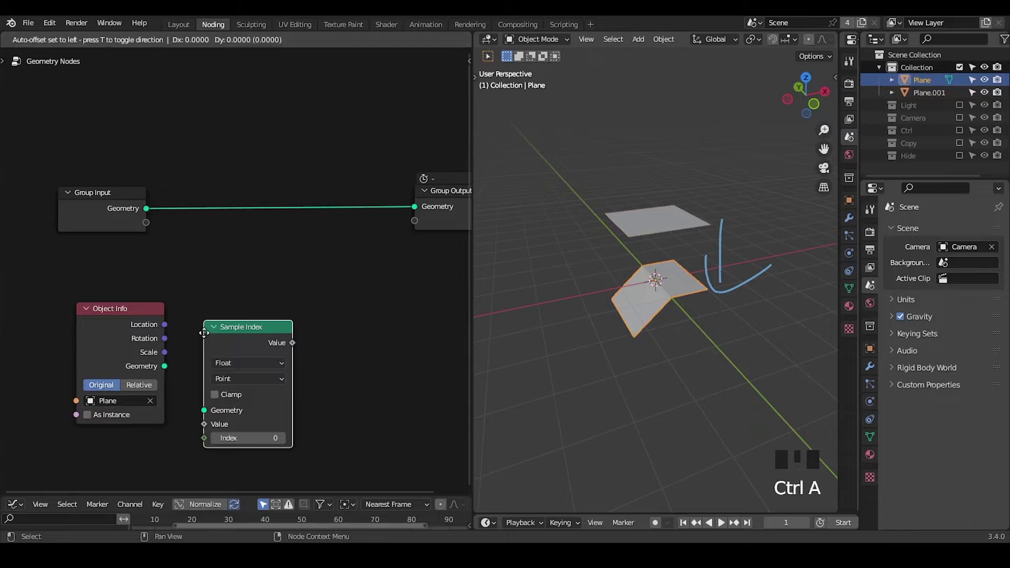
pyautogui.click(676, 229)
pyautogui.click(672, 285)
pyautogui.press('Tab')
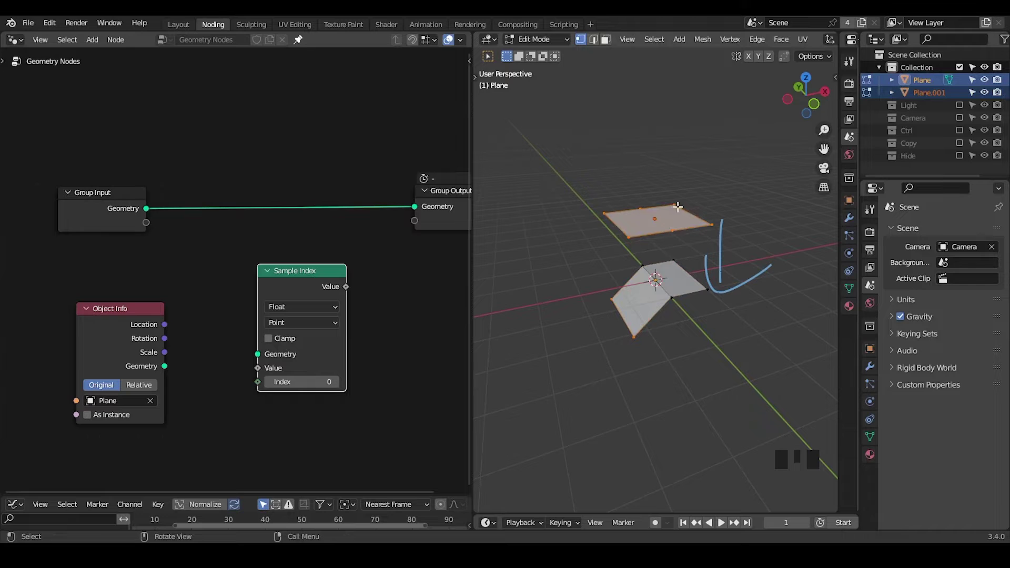
pyautogui.press('Tab')
pyautogui.moveTo(232, 348); pyautogui.dragTo(297, 250)
pyautogui.moveTo(298, 249); pyautogui.dragTo(140, 266)
pyautogui.click(142, 310)
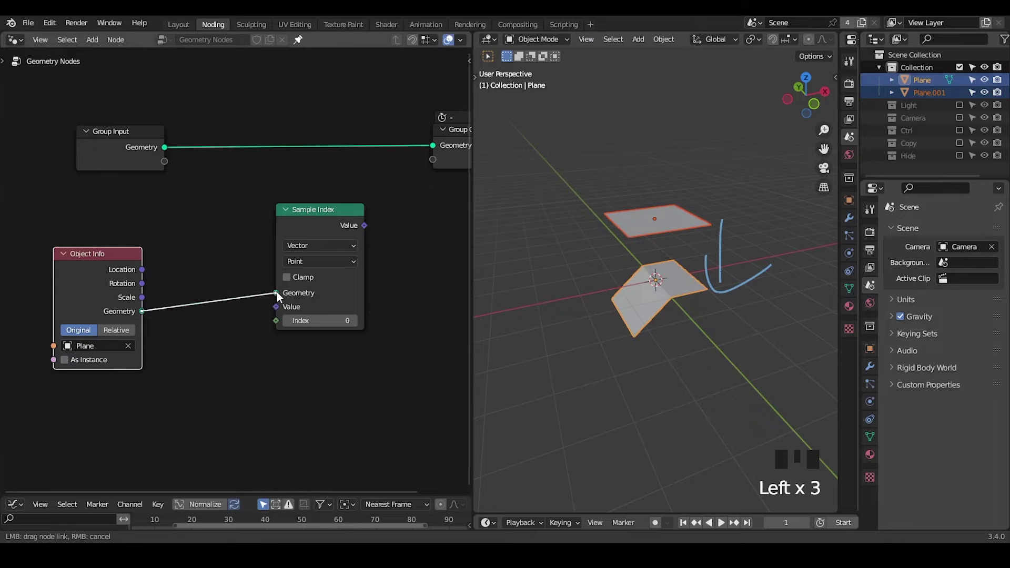
# Wire the Plane geometry, a Position field and an Index field into Sample Index
pyautogui.moveTo(279, 311); pyautogui.dragTo(238, 333)
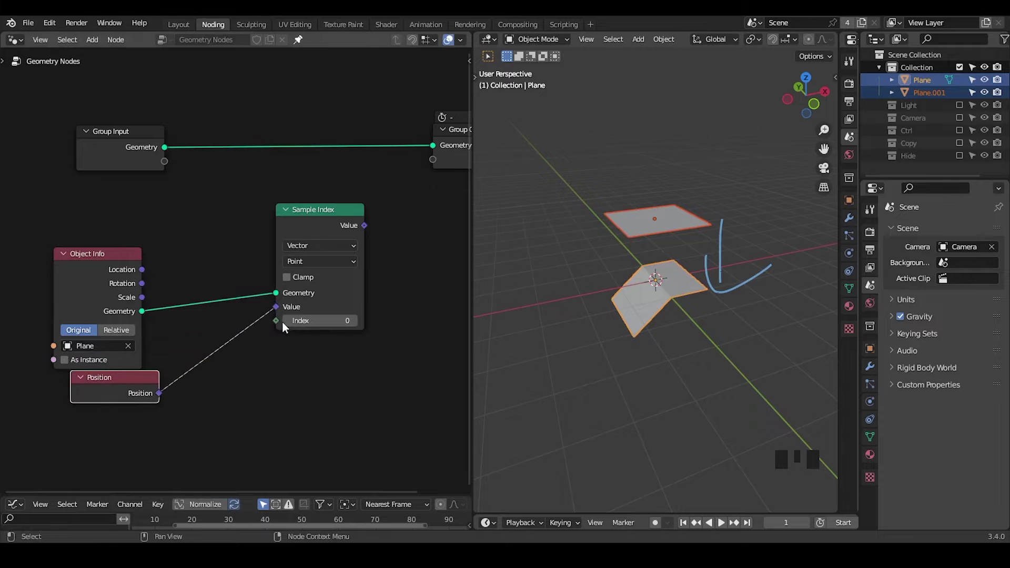
pyautogui.moveTo(283, 324); pyautogui.dragTo(251, 369)
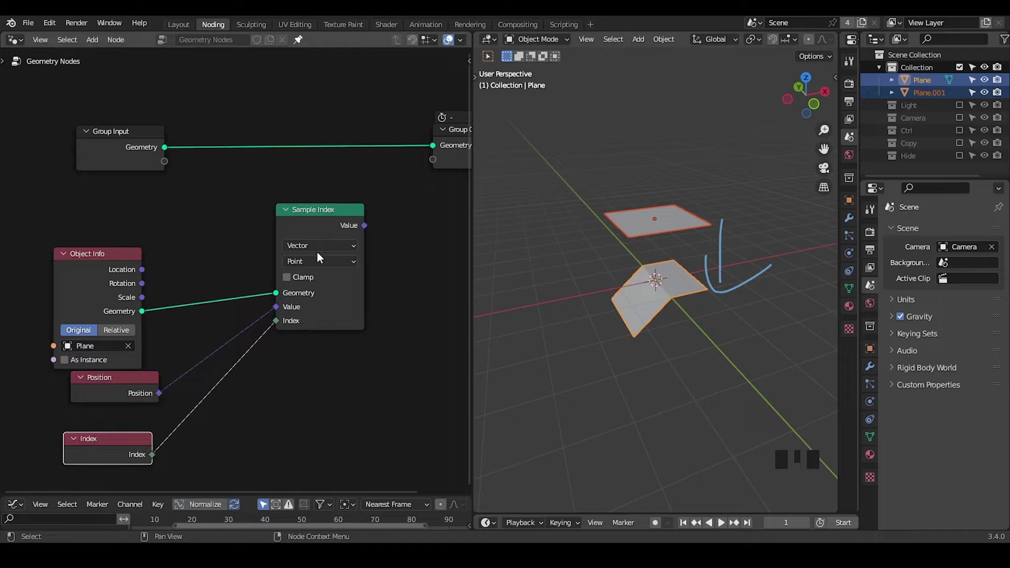
pyautogui.moveTo(282, 327); pyautogui.dragTo(235, 384)
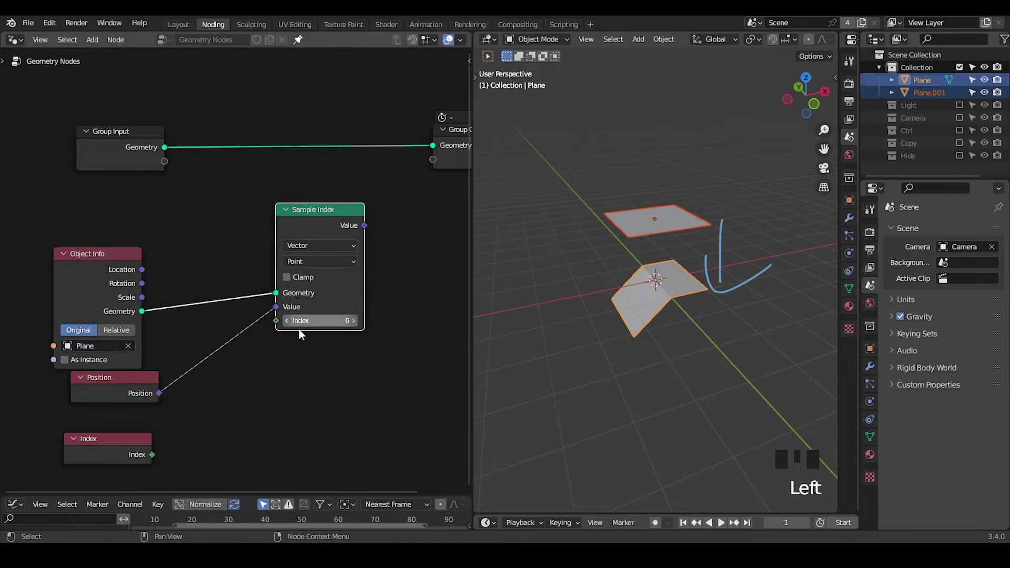
pyautogui.click(155, 451)
# Insert a Set Position node on the main geometry link driven by the Sample Index value
pyautogui.click(325, 217)
pyautogui.press('ctrl+a')
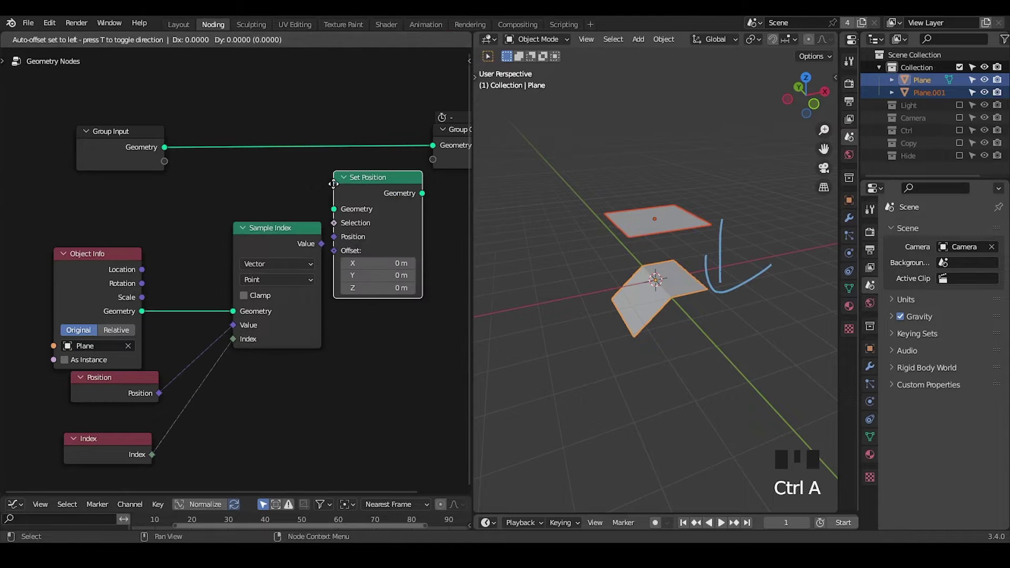
pyautogui.click(270, 247)
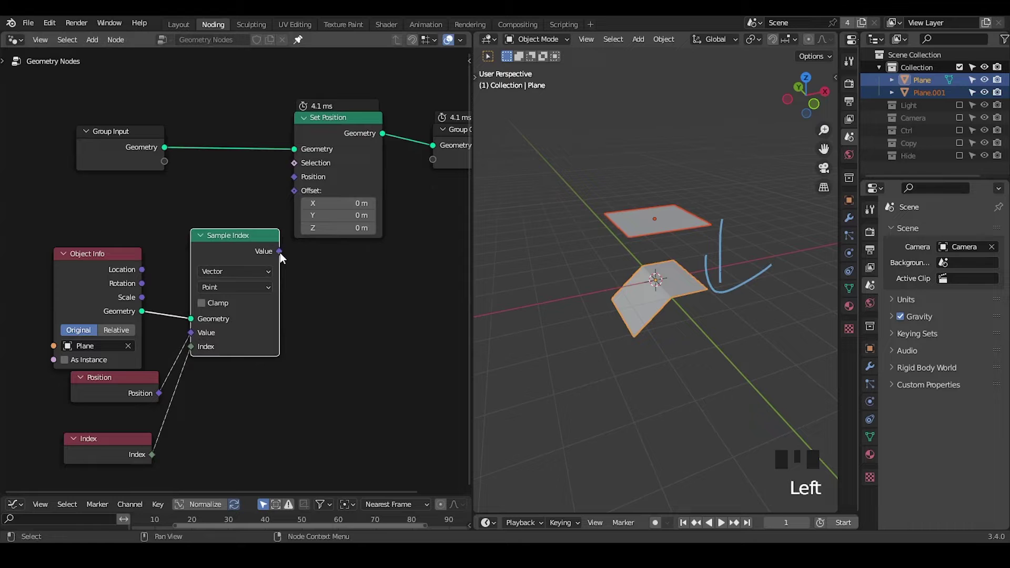
pyautogui.click(281, 254)
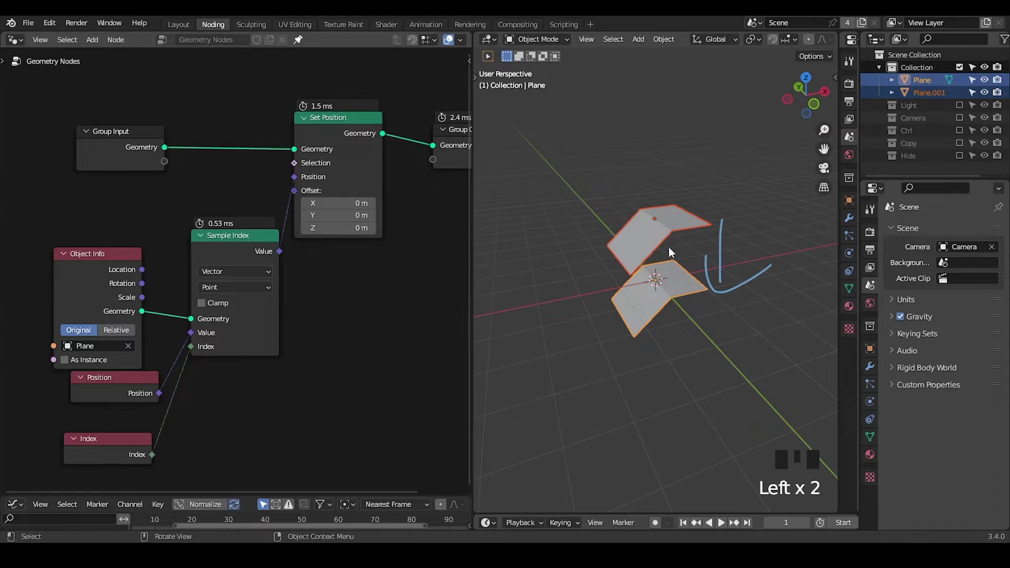
pyautogui.moveTo(631, 317); pyautogui.dragTo(679, 178)
pyautogui.click(680, 179)
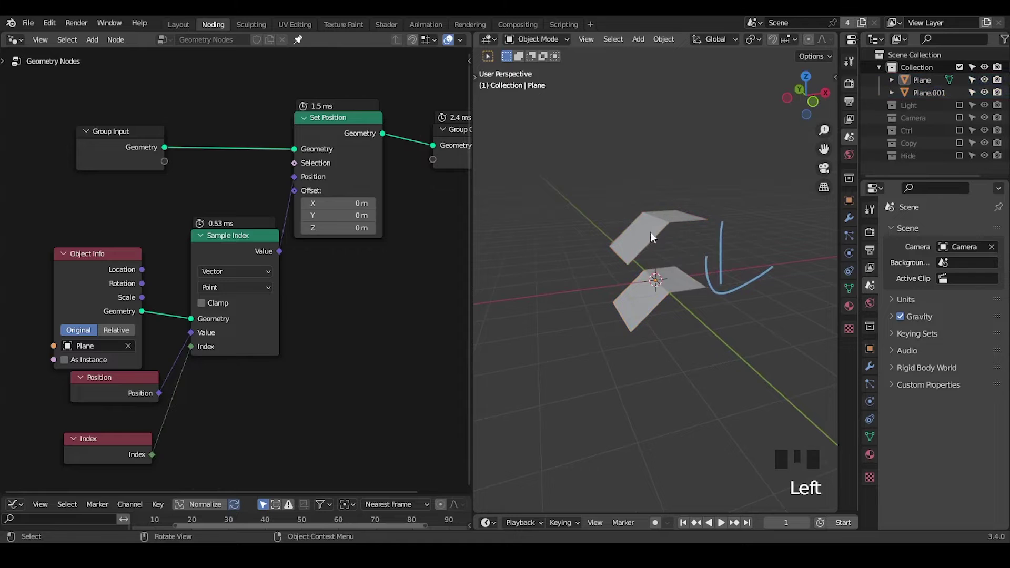
# Raise Plane.001 straight up to Location Z 1.9913 so it hovers above the bent plane
pyautogui.click(661, 238)
pyautogui.click(670, 295)
pyautogui.click(870, 356)
pyautogui.click(664, 226)
pyautogui.press('alt+g')
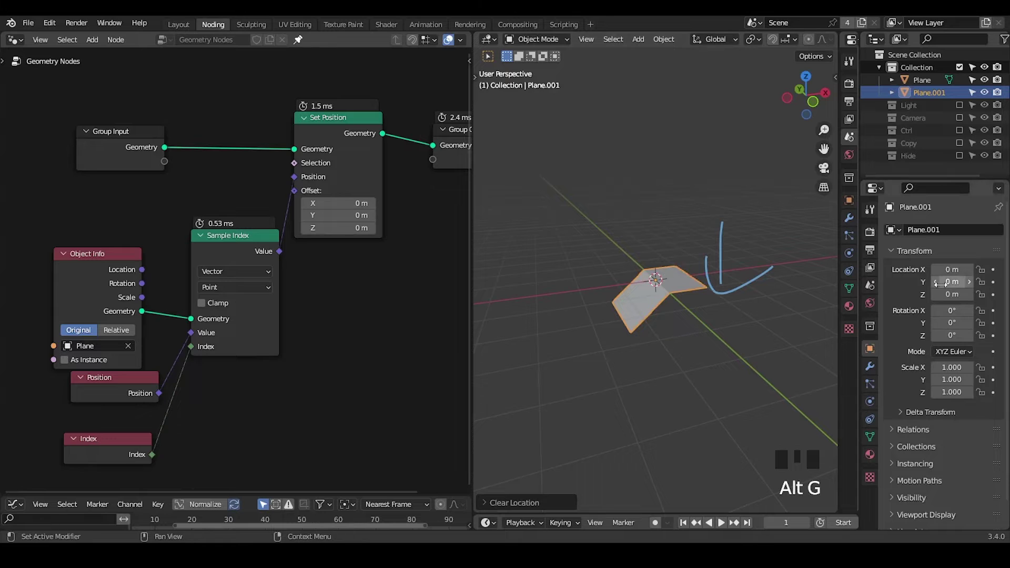
pyautogui.press('g')
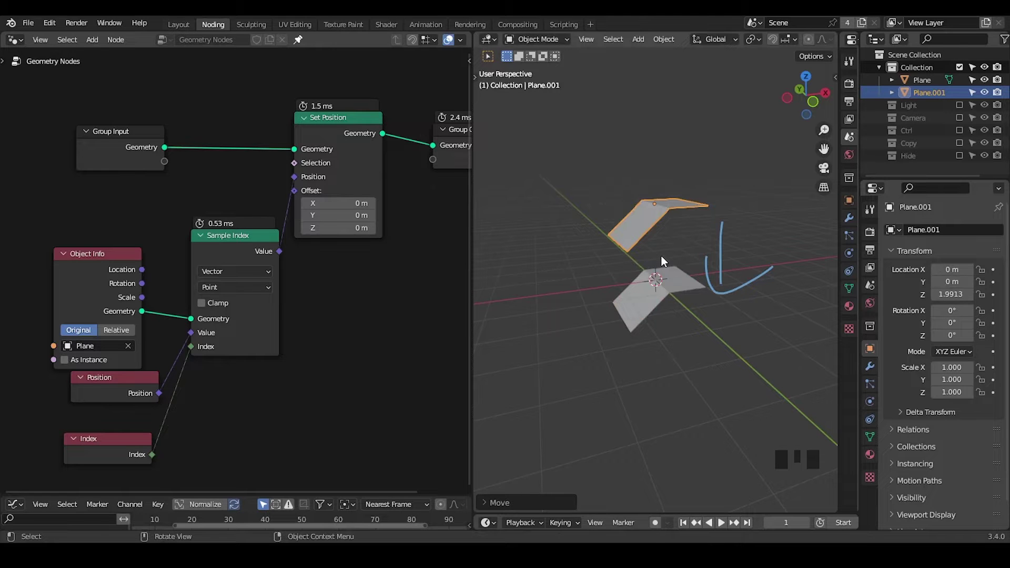
pyautogui.moveTo(317, 337); pyautogui.dragTo(653, 237)
pyautogui.click(872, 443)
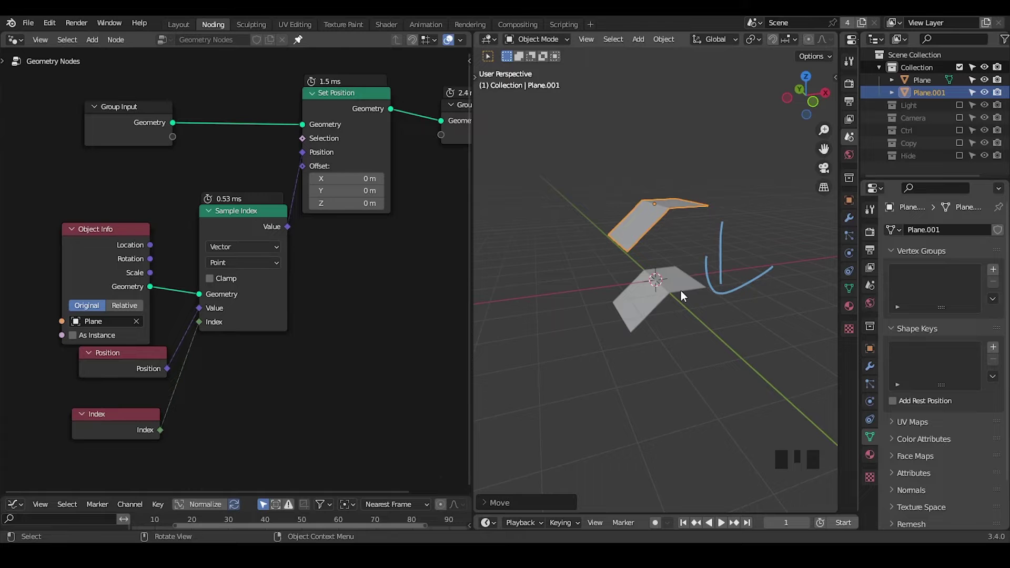
# Save the blend file and delete the Sample Index, Set Position and related sampling nodes
pyautogui.press('ctrl+shift+alt+q')
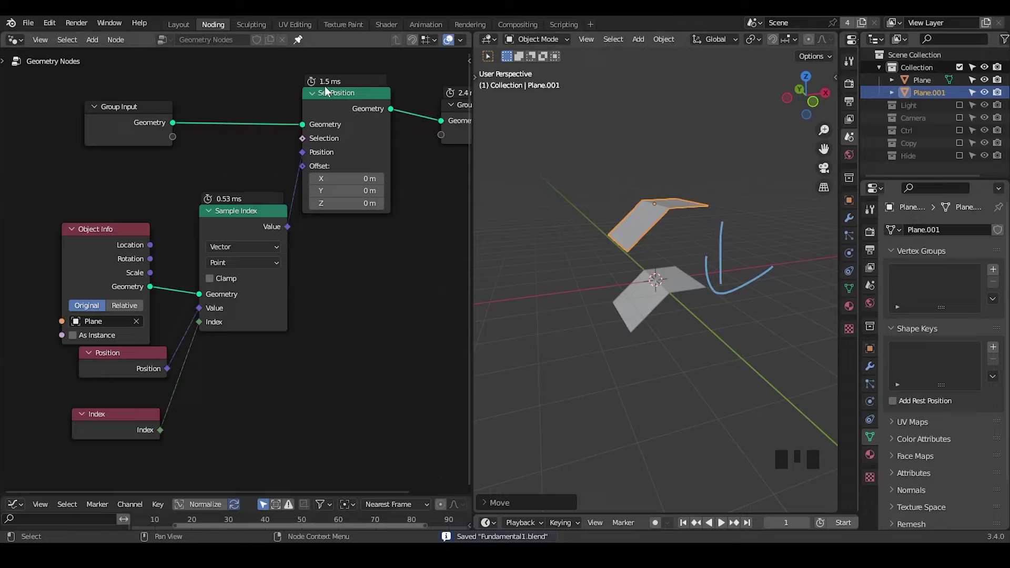
pyautogui.click(348, 107)
pyautogui.click(260, 223)
pyautogui.click(314, 248)
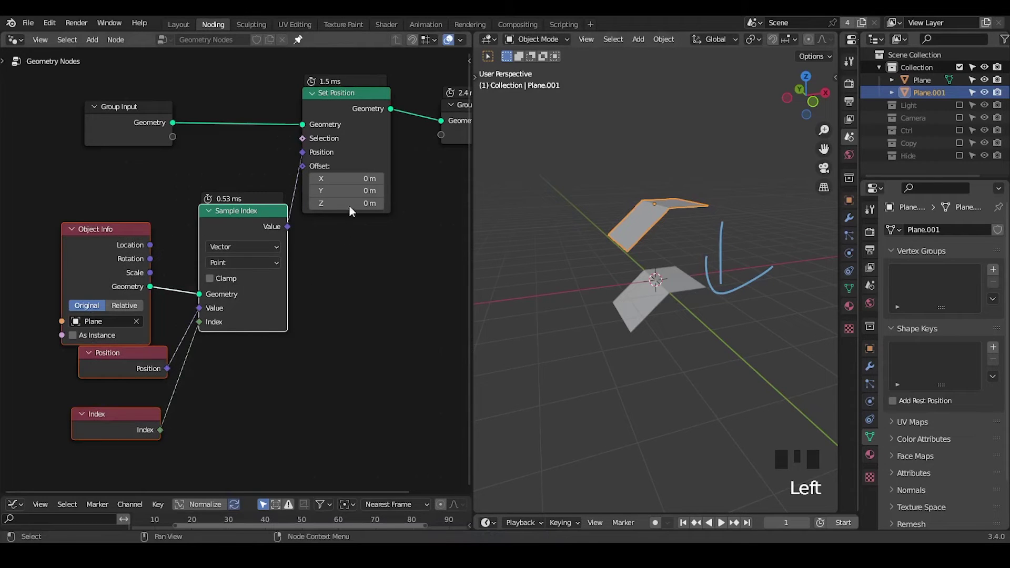
pyautogui.click(358, 109)
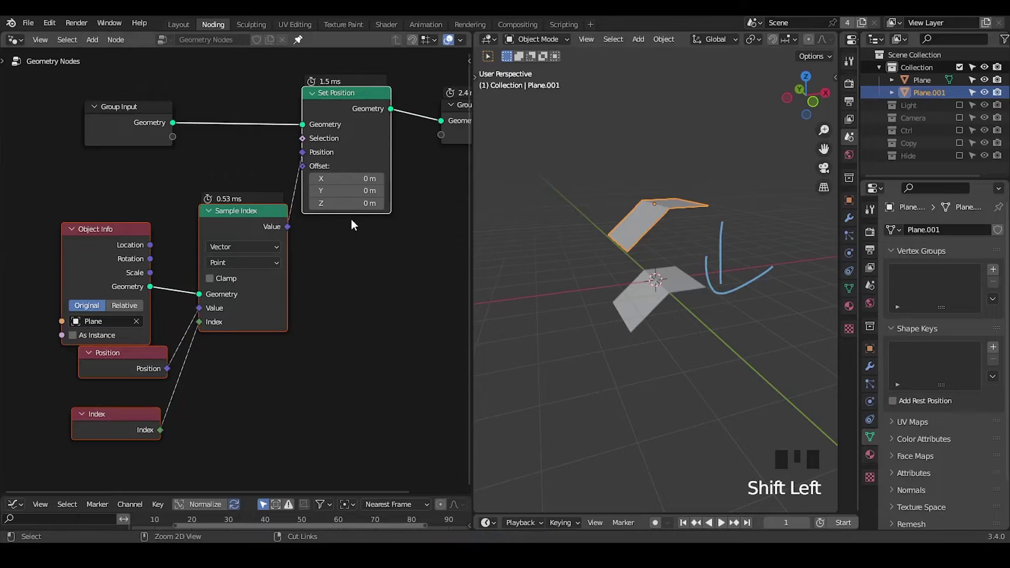
pyautogui.press('ctrl+x')
# Add an unconnected Sample UV Surface node and expand the plane's UV Maps panel
pyautogui.moveTo(254, 166); pyautogui.dragTo(266, 220)
pyautogui.press('ctrl+a')
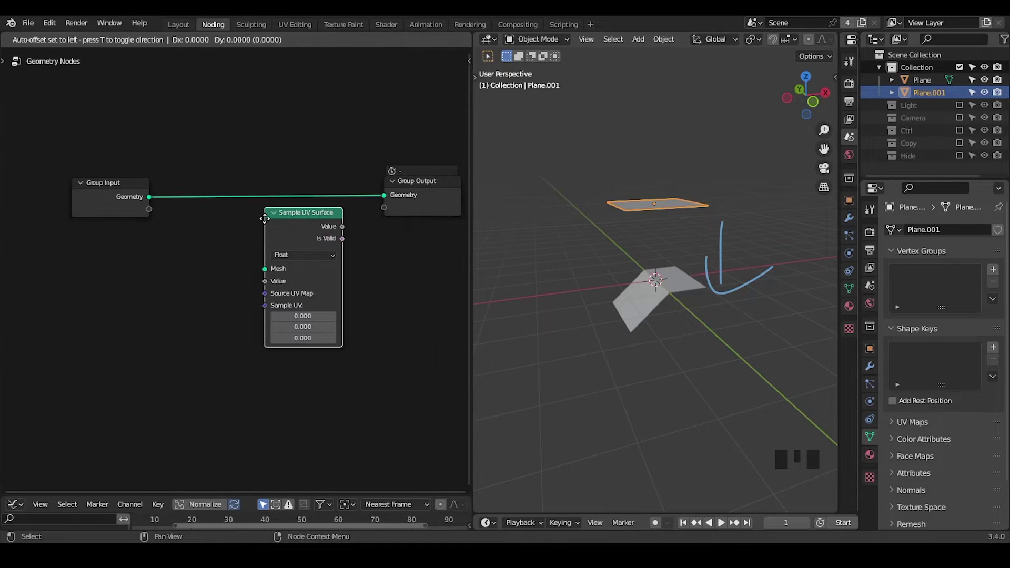
pyautogui.moveTo(641, 246); pyautogui.dragTo(658, 213)
pyautogui.press('Tab')
pyautogui.press('Tab')
pyautogui.moveTo(890, 255); pyautogui.dragTo(901, 281)
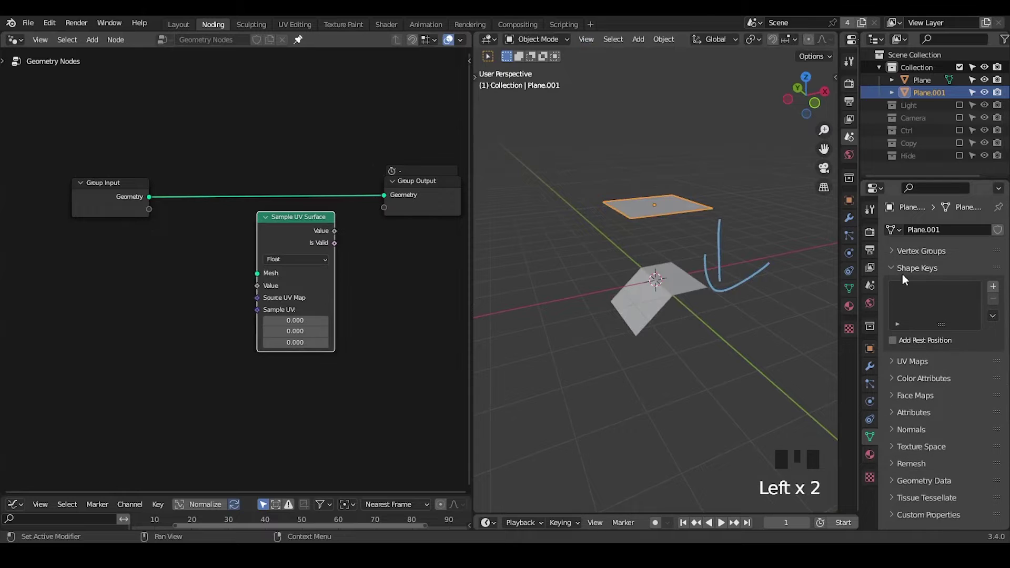
# Set Sample UV Surface to Vector and feed a Position node into its Value input
pyautogui.moveTo(904, 274); pyautogui.dragTo(264, 296)
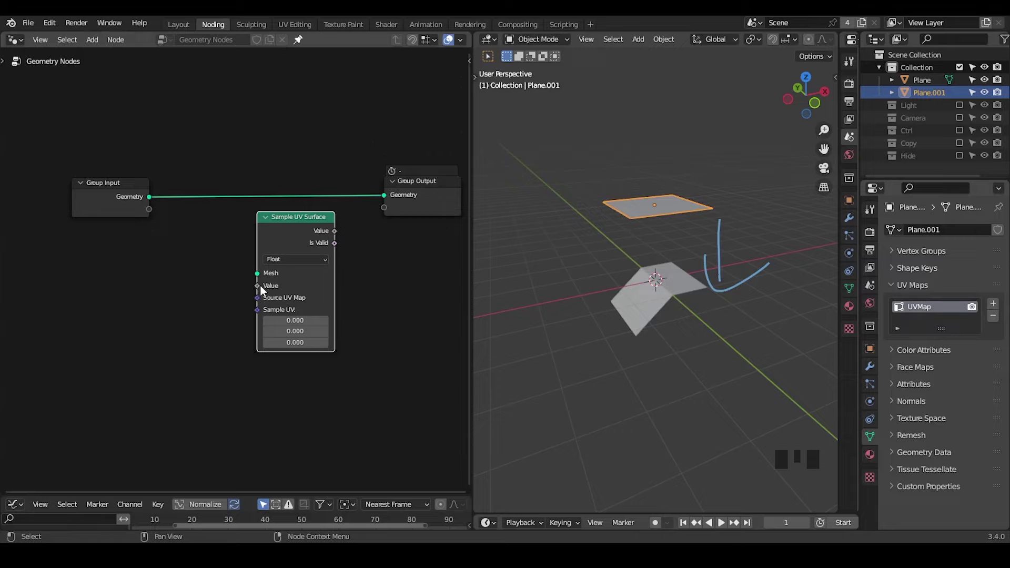
pyautogui.moveTo(299, 258); pyautogui.dragTo(207, 302)
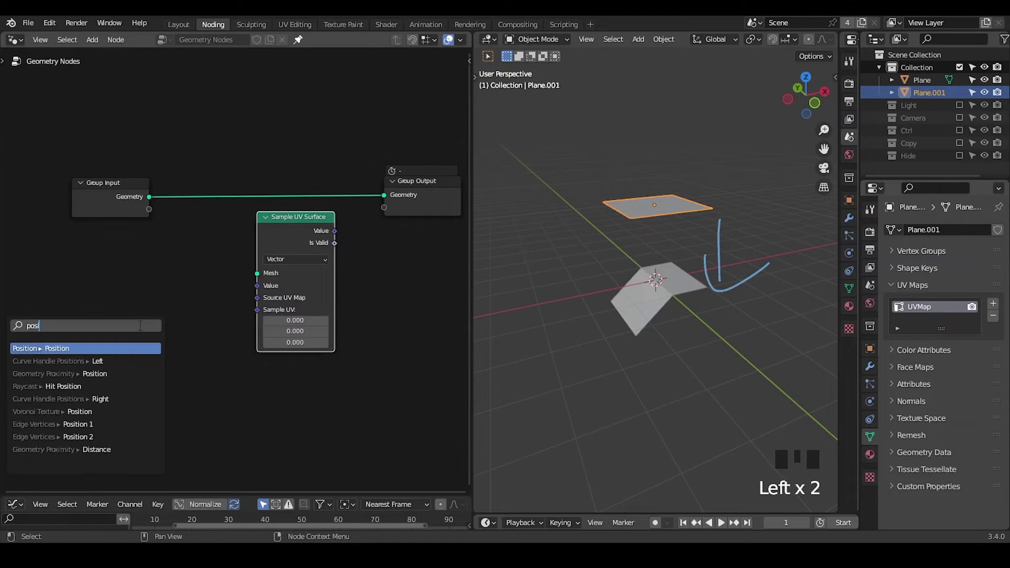
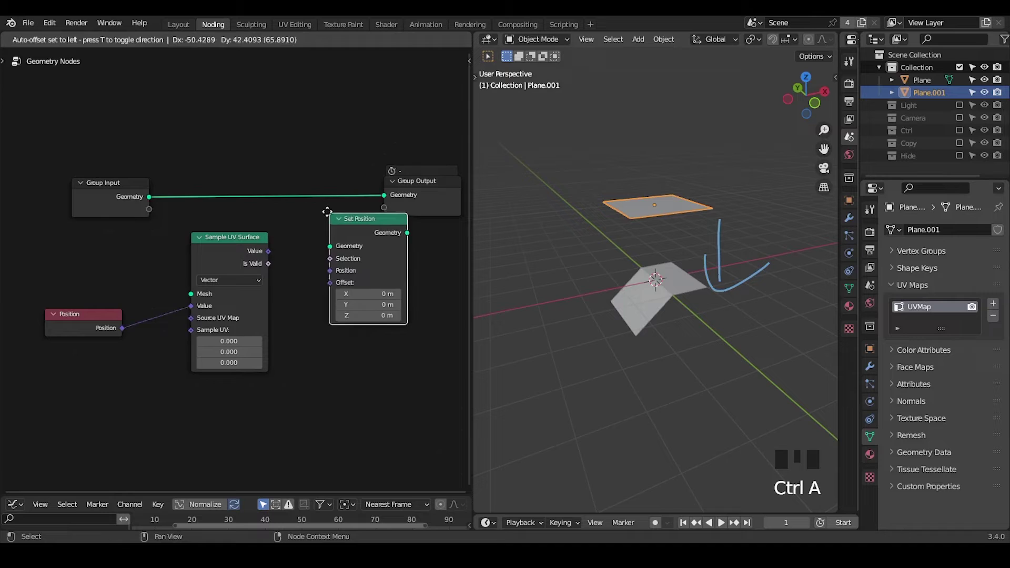
# Drop a Set Position node onto the main geometry link and tidy the node layout
pyautogui.moveTo(298, 35); pyautogui.dragTo(296, 226)
pyautogui.click(297, 226)
pyautogui.click(317, 226)
pyautogui.press('g')
pyautogui.moveTo(118, 264); pyautogui.dragTo(118, 265)
pyautogui.click(166, 286)
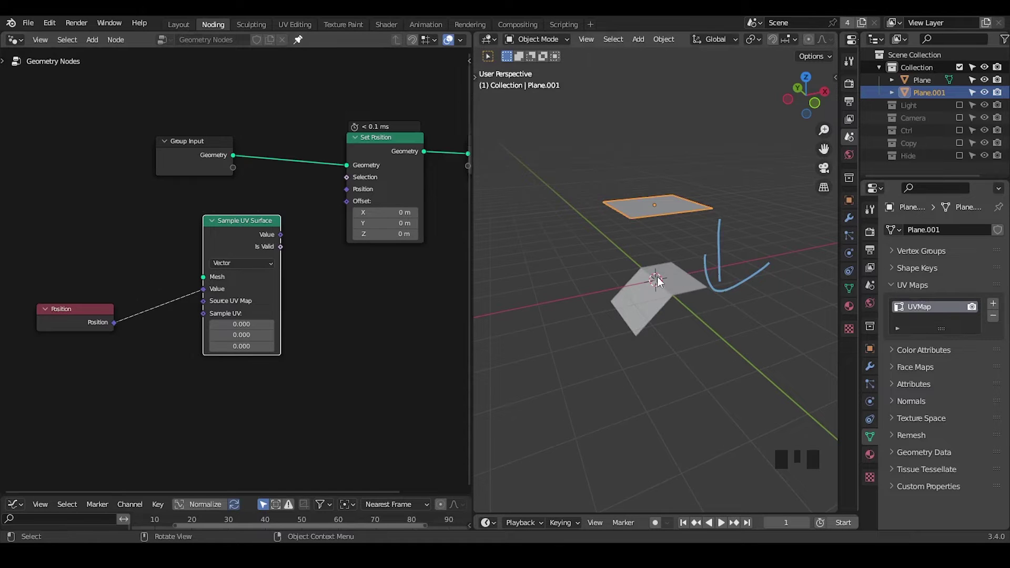
# Check both planes' UV maps and rename them Lower and Upper in the Outliner
pyautogui.click(661, 280)
pyautogui.click(660, 211)
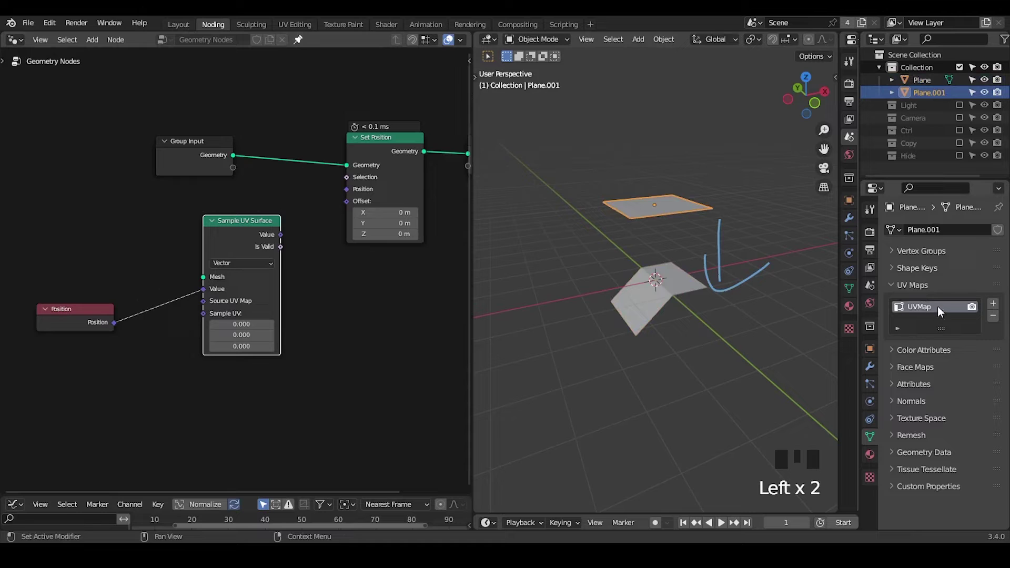
pyautogui.click(661, 278)
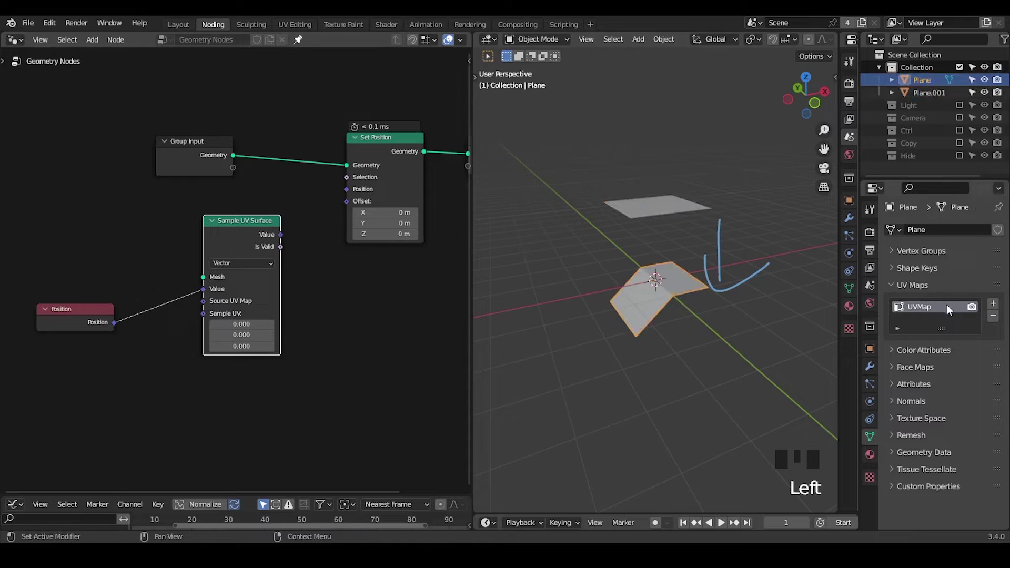
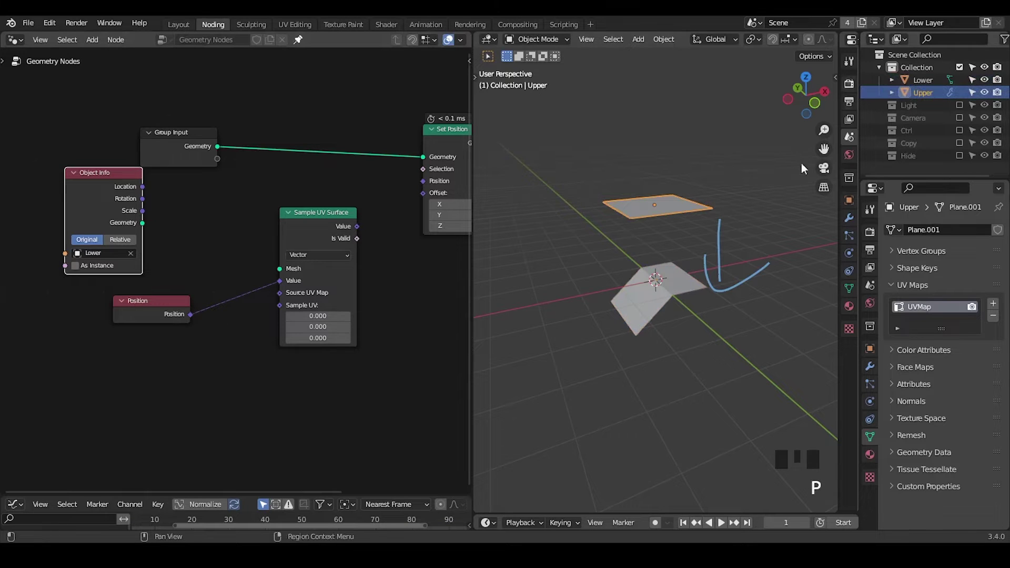
pyautogui.click(150, 305)
pyautogui.click(97, 215)
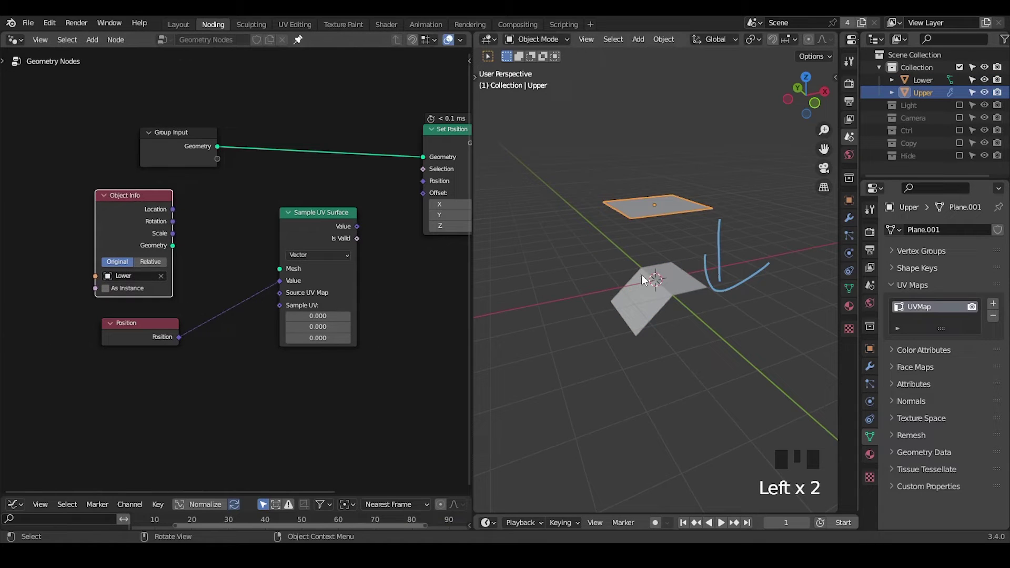
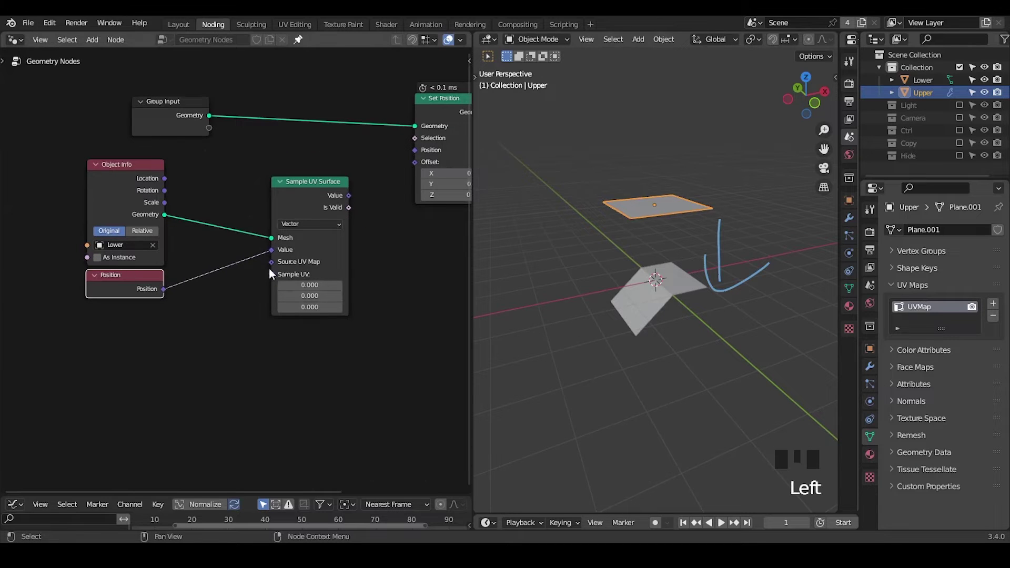
# Feed the Lower object's geometry into Sample UV Surface's Mesh input, with annotation notes
pyautogui.press('d')
pyautogui.moveTo(267, 273); pyautogui.dragTo(359, 276)
pyautogui.press('d')
pyautogui.press('d')
pyautogui.press('d')
pyautogui.rightClick(373, 269)
pyautogui.press('d')
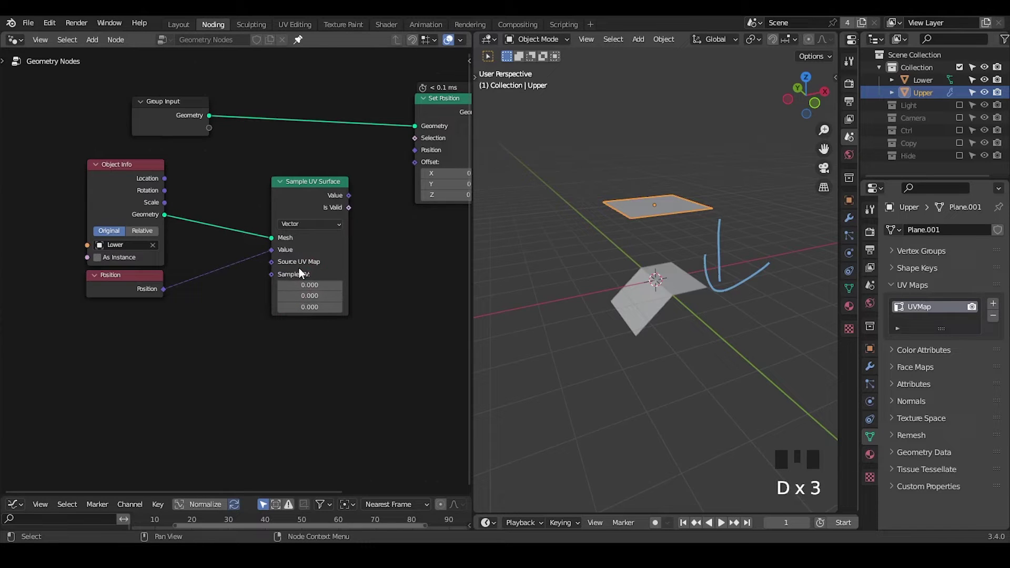
# Add a Named Attribute node to supply the source UV map
pyautogui.moveTo(257, 301); pyautogui.dragTo(304, 254)
pyautogui.click(304, 254)
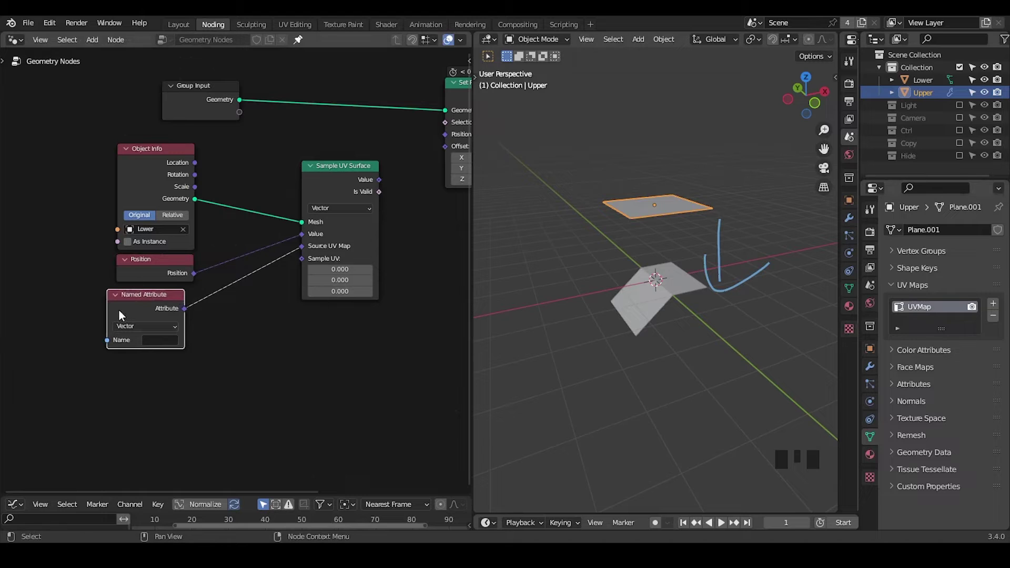
# Duplicate Named Attribute as UVMap and UV and link both into Sample UV Surface
pyautogui.click(134, 312)
pyautogui.press('shift+d')
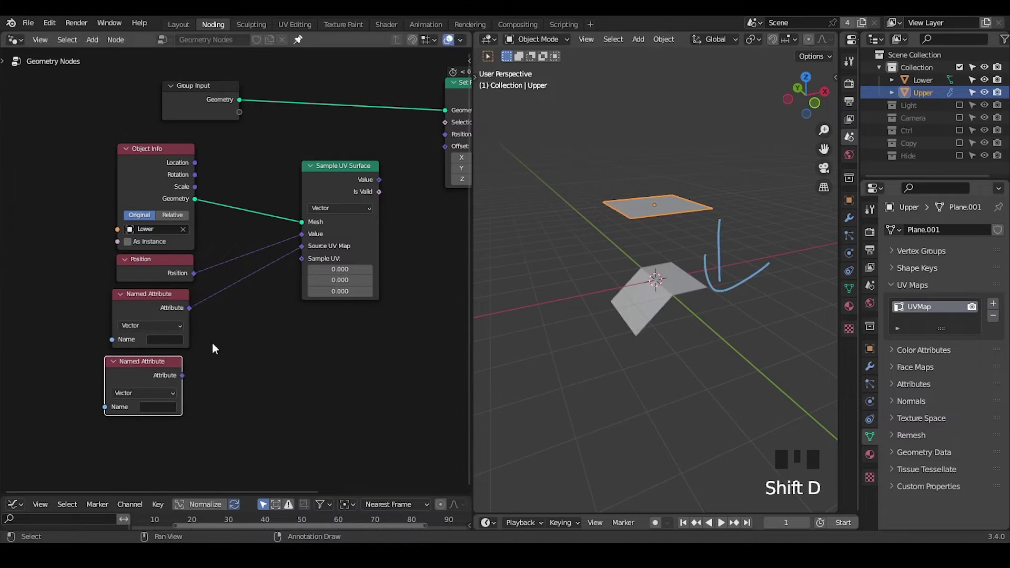
pyautogui.moveTo(178, 342); pyautogui.dragTo(175, 343)
pyautogui.moveTo(159, 411); pyautogui.dragTo(232, 346)
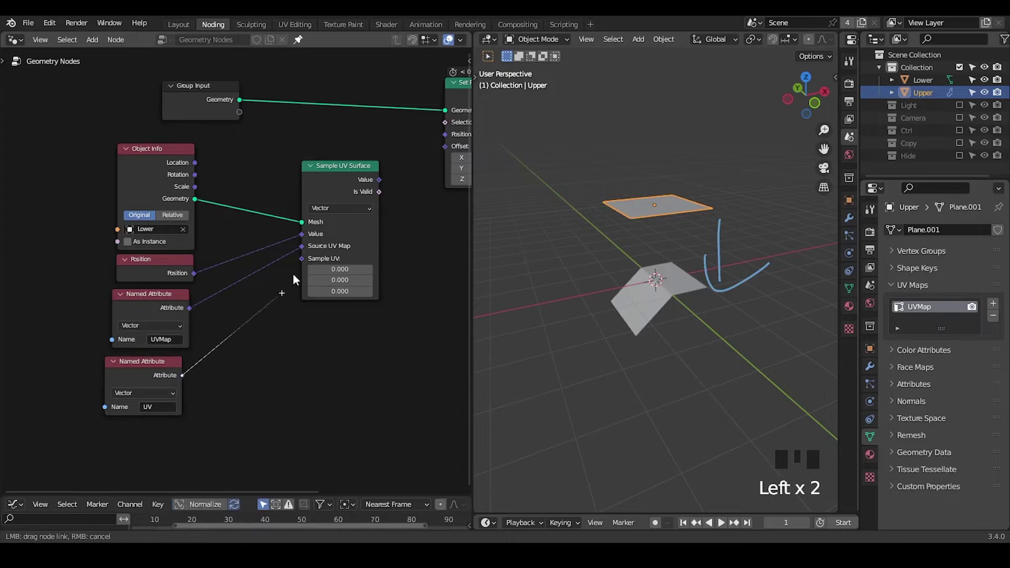
pyautogui.moveTo(304, 326); pyautogui.dragTo(285, 217)
# Drive Set Position's Position with the sampled Value and check the upper plane's vertices
pyautogui.moveTo(284, 216); pyautogui.dragTo(321, 203)
pyautogui.moveTo(282, 306); pyautogui.dragTo(679, 212)
pyautogui.press('Tab')
pyautogui.press('Tab')
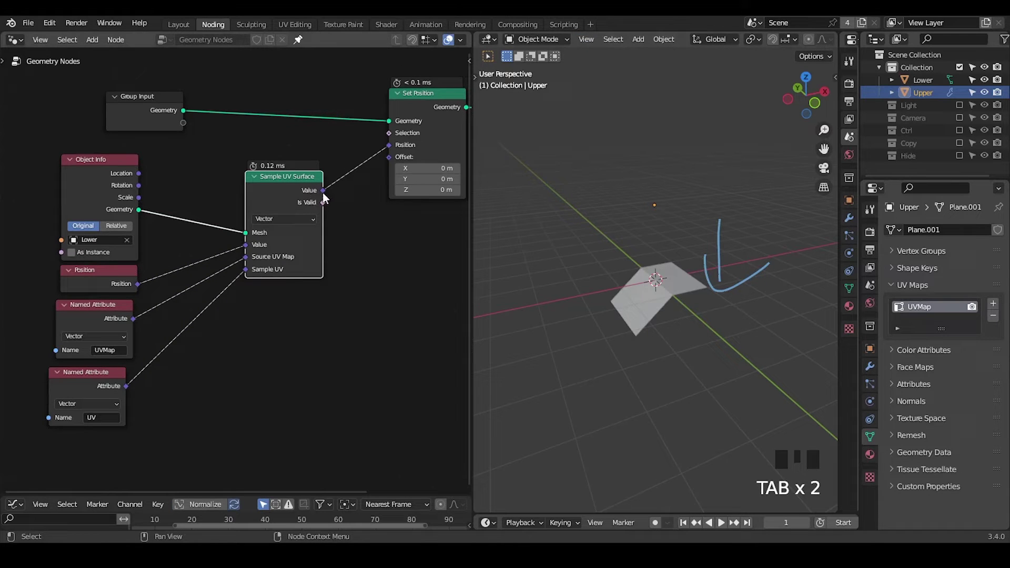
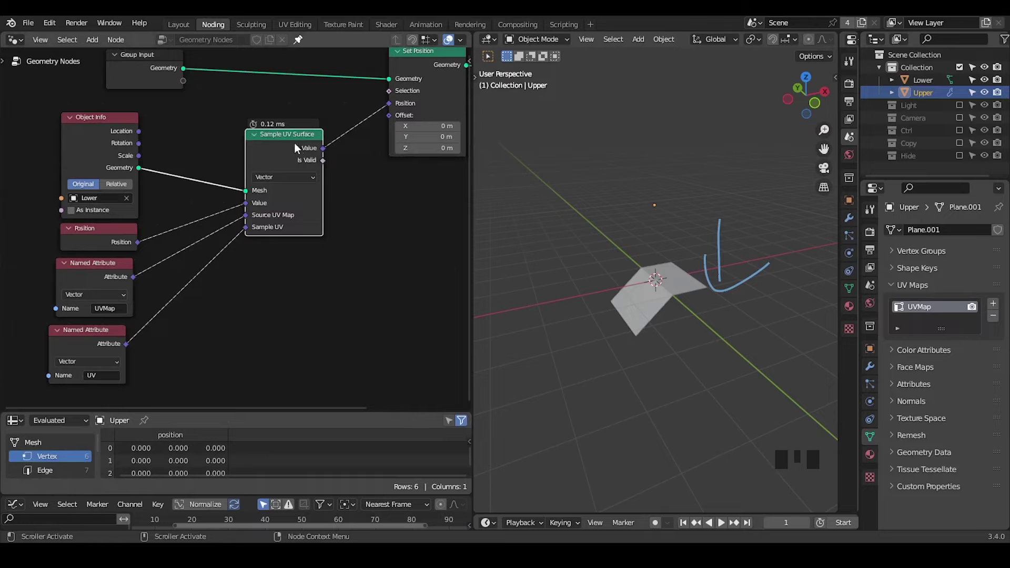
# Swap the links so UV feeds Source UV Map and UVMap feeds Sample UV
pyautogui.scroll(3)
pyautogui.moveTo(222, 278); pyautogui.dragTo(316, 183)
pyautogui.click(316, 182)
pyautogui.moveTo(193, 232); pyautogui.dragTo(241, 223)
pyautogui.click(158, 227)
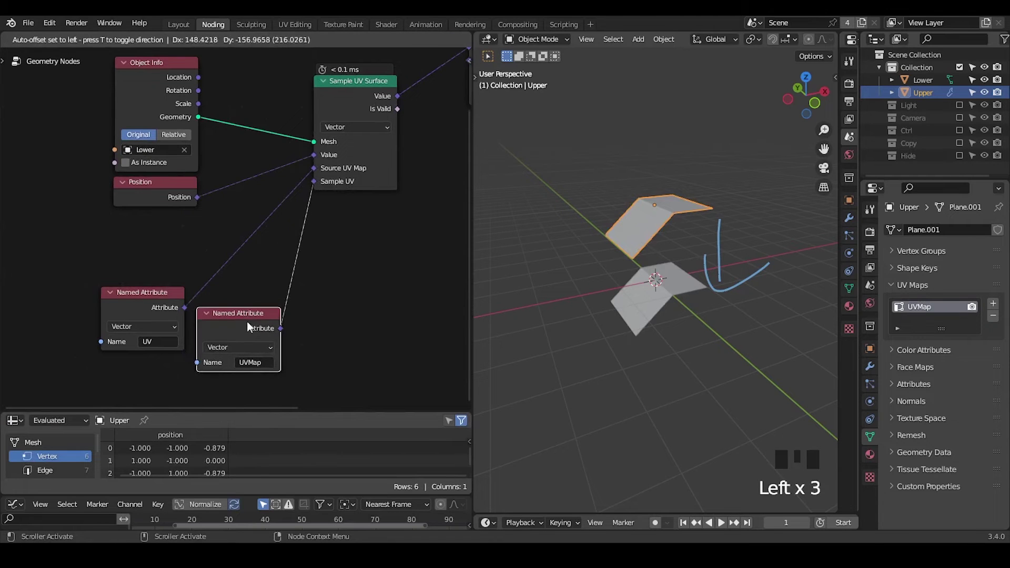
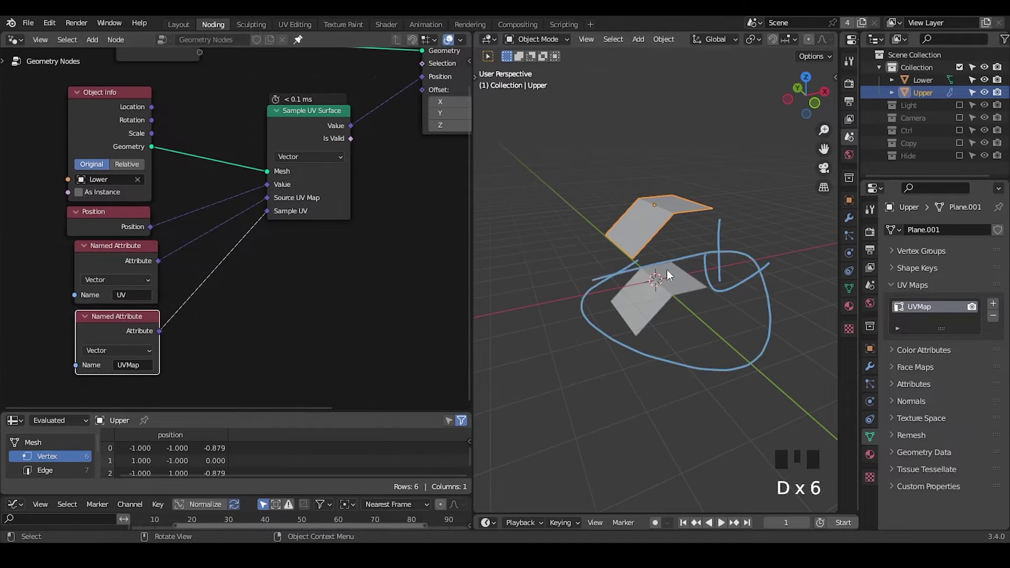
# Sketch annotation notes around the planes and the Mesh input, then save the file
pyautogui.press('d')
pyautogui.moveTo(241, 175); pyautogui.dragTo(320, 177)
pyautogui.press('d')
pyautogui.moveTo(307, 248); pyautogui.dragTo(305, 222)
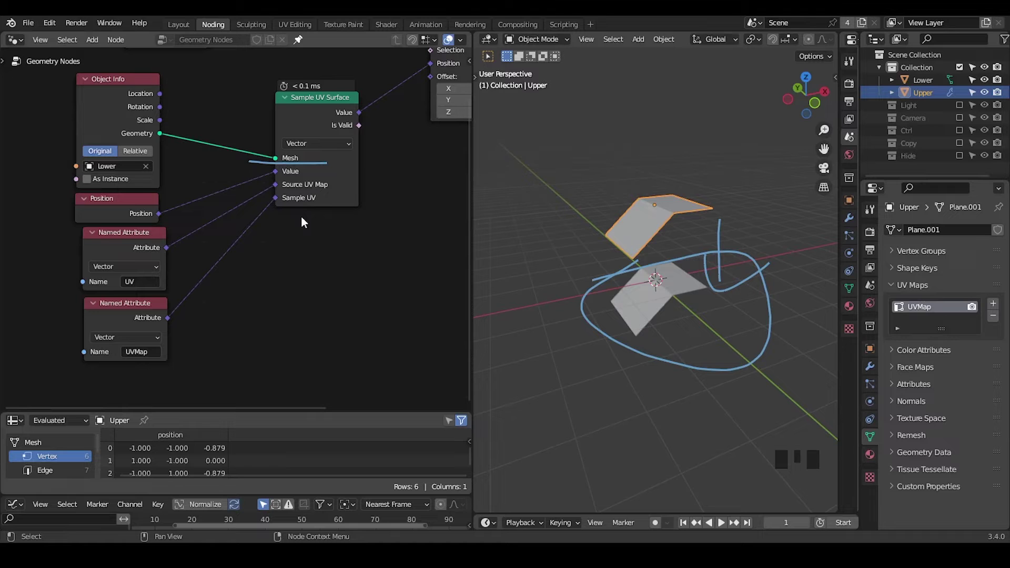
pyautogui.moveTo(296, 236); pyautogui.dragTo(923, 86)
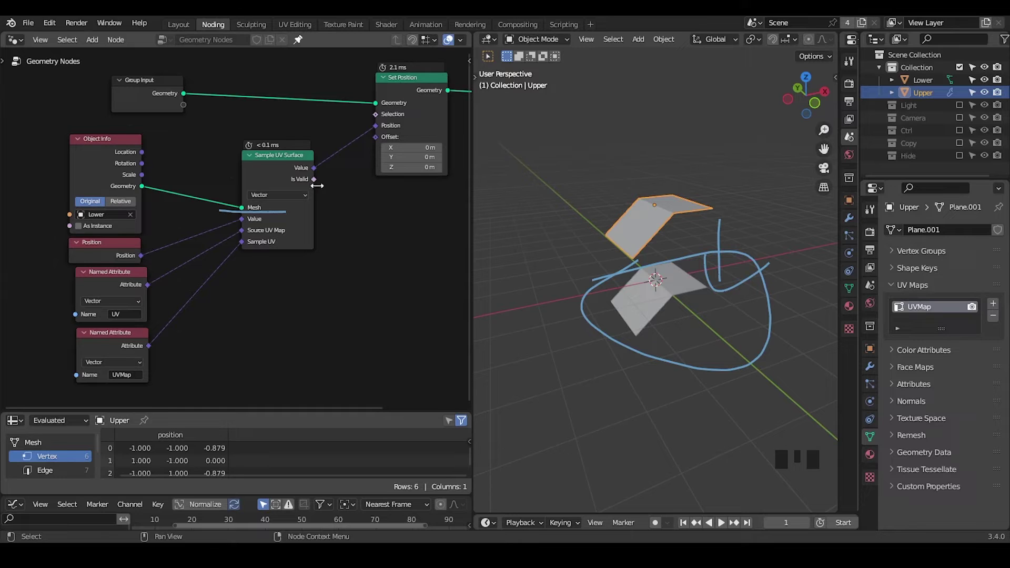
pyautogui.press('ctrl+shift+alt+q')
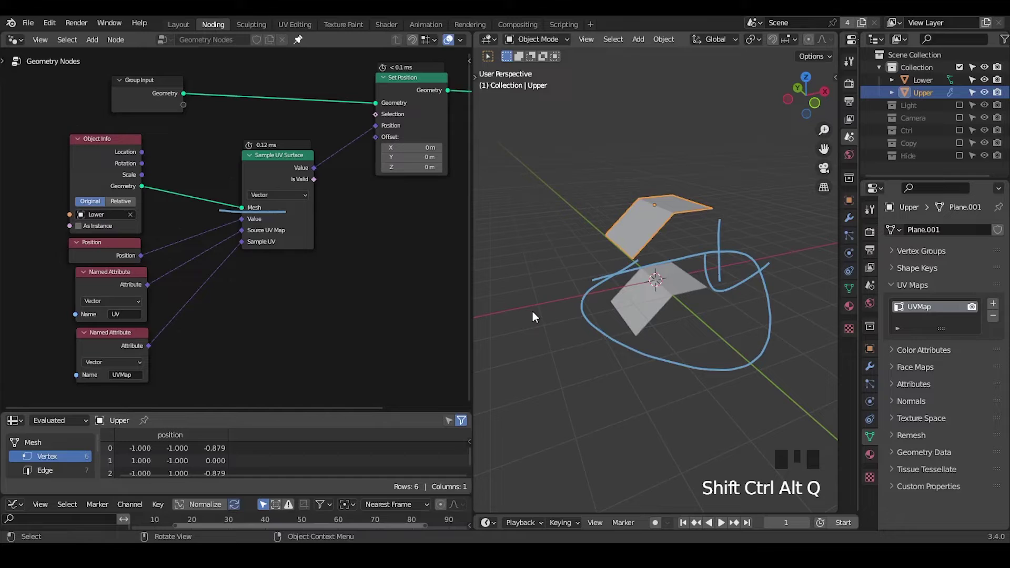
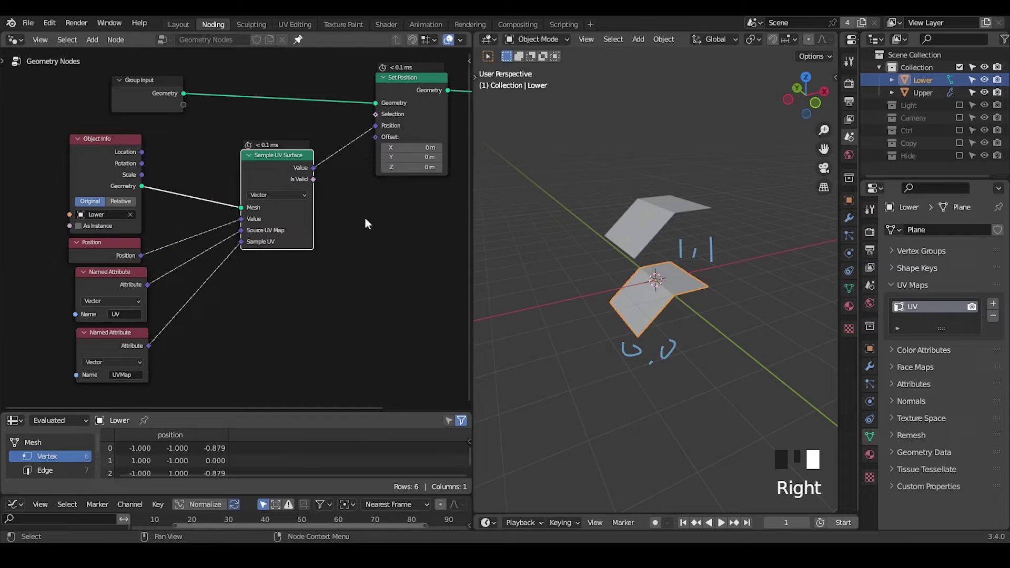
# Inset the Circle's face and add loop cuts in Edit Mode to densify its mesh
pyautogui.moveTo(680, 292); pyautogui.dragTo(670, 175)
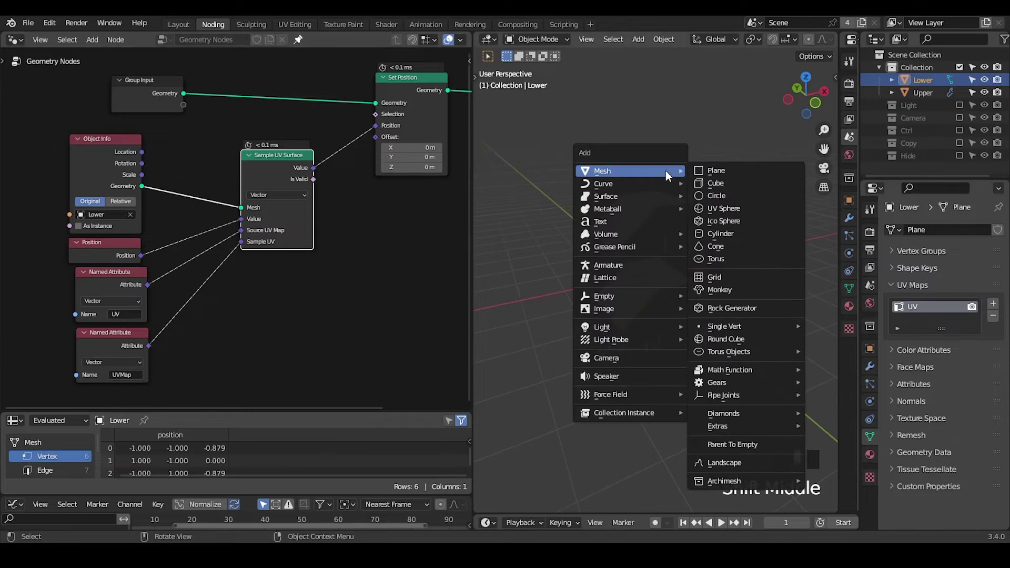
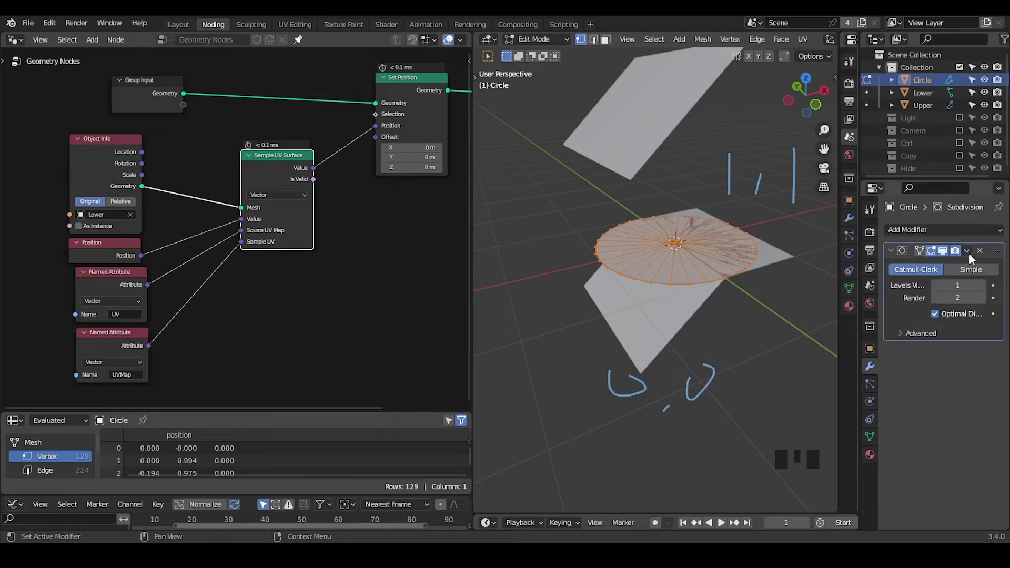
pyautogui.moveTo(980, 251); pyautogui.dragTo(657, 248)
pyautogui.press('Tab')
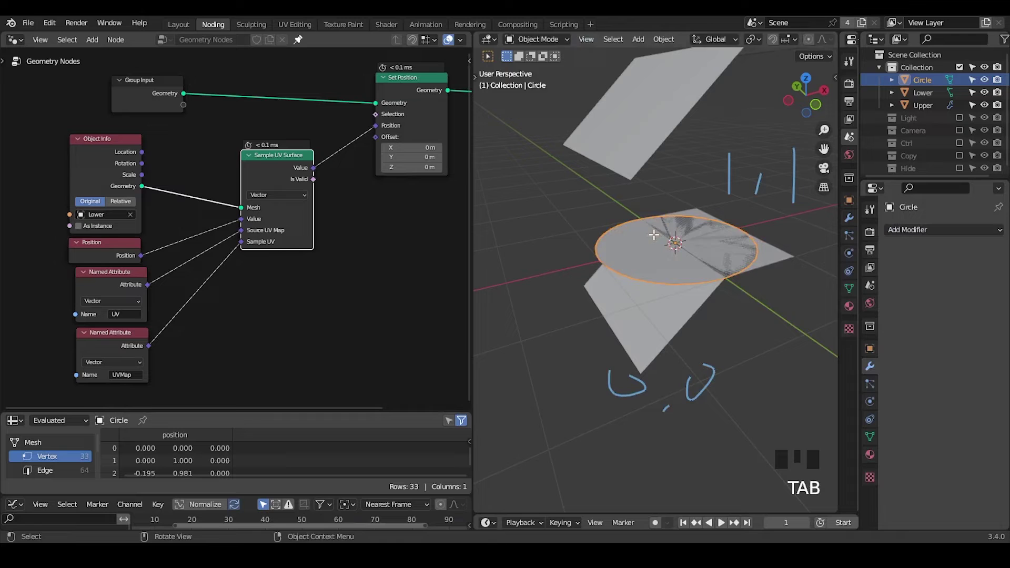
pyautogui.press('ctrl+r')
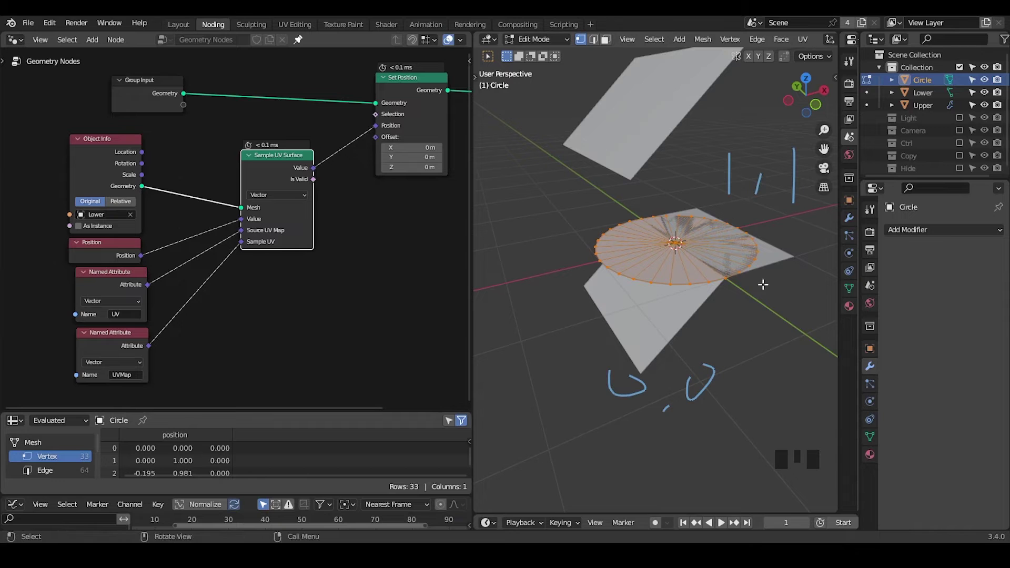
pyautogui.press('i')
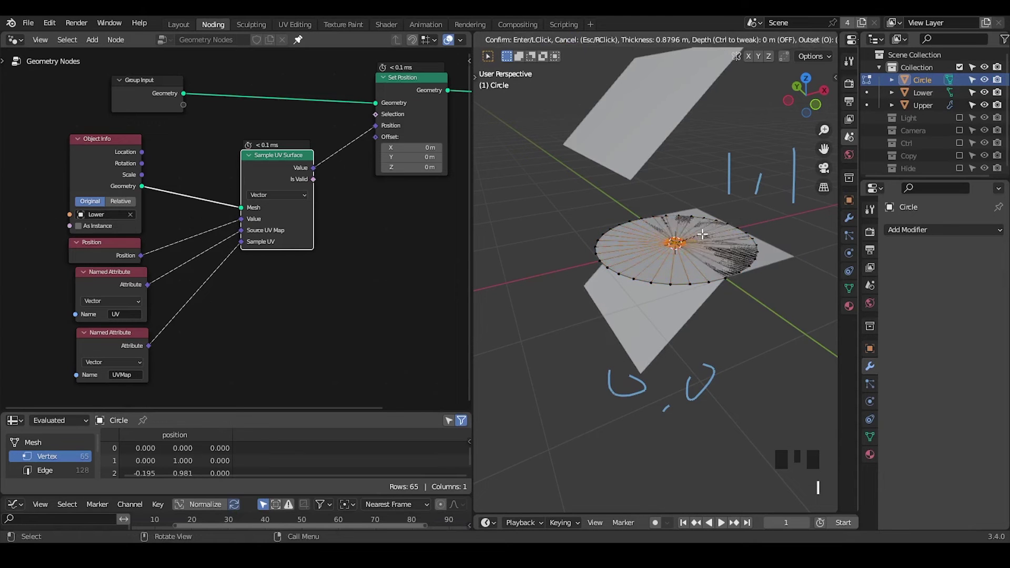
pyautogui.press('ctrl+r')
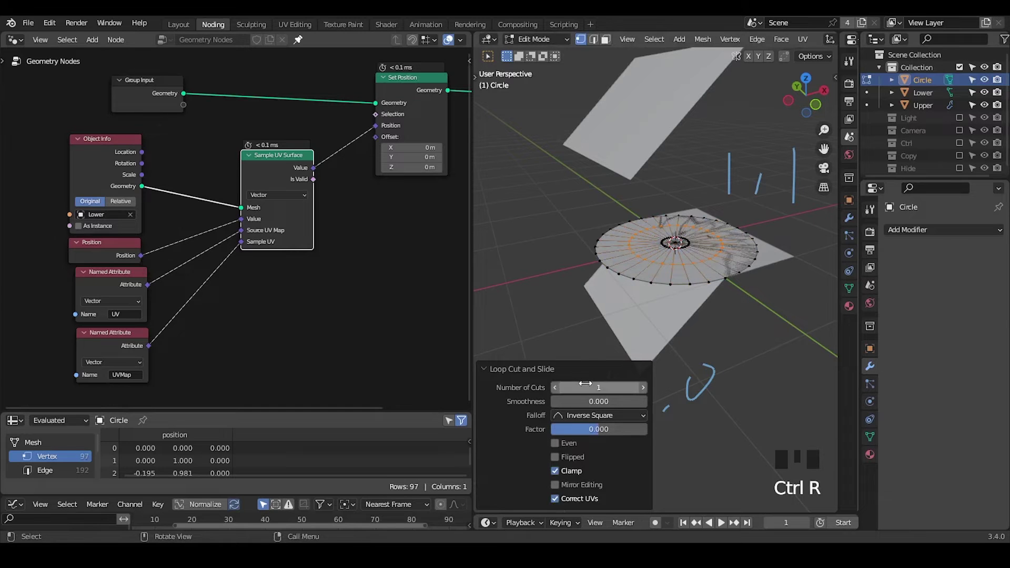
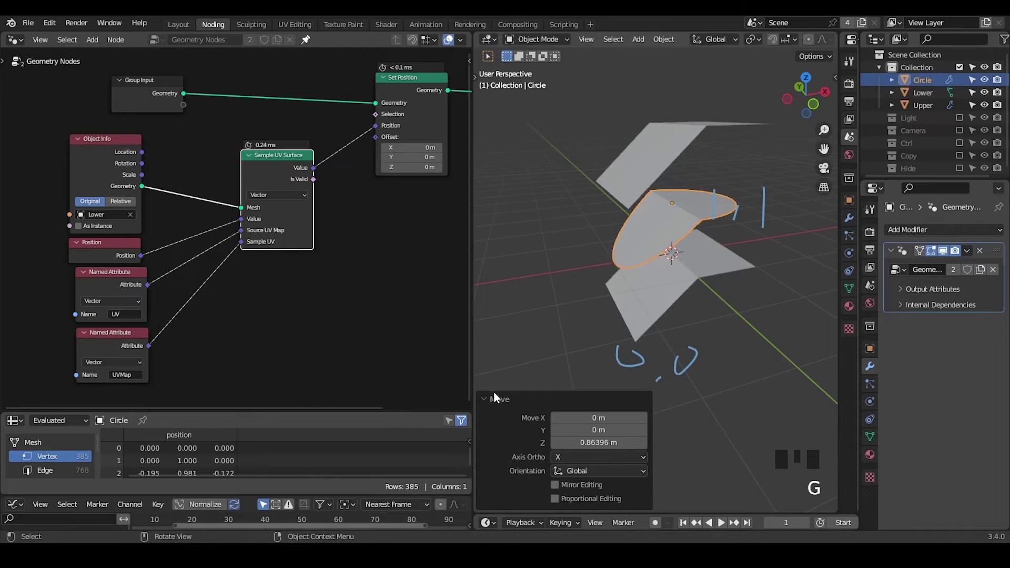
# Apply the existing geometry node group to the Circle and select all its vertices in Edit Mode
pyautogui.moveTo(497, 401); pyautogui.dragTo(170, 109)
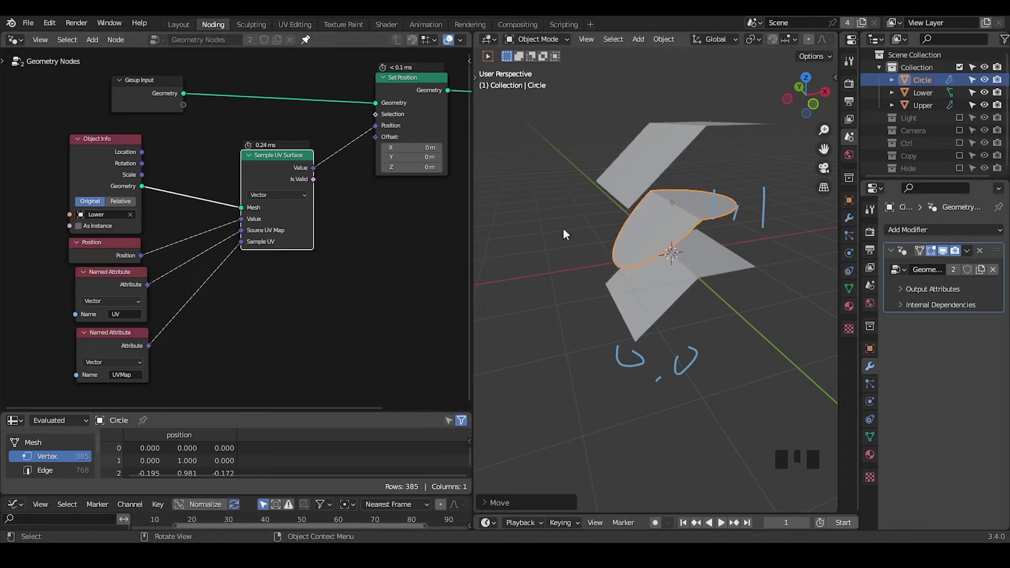
pyautogui.press('Tab')
pyautogui.press('a')
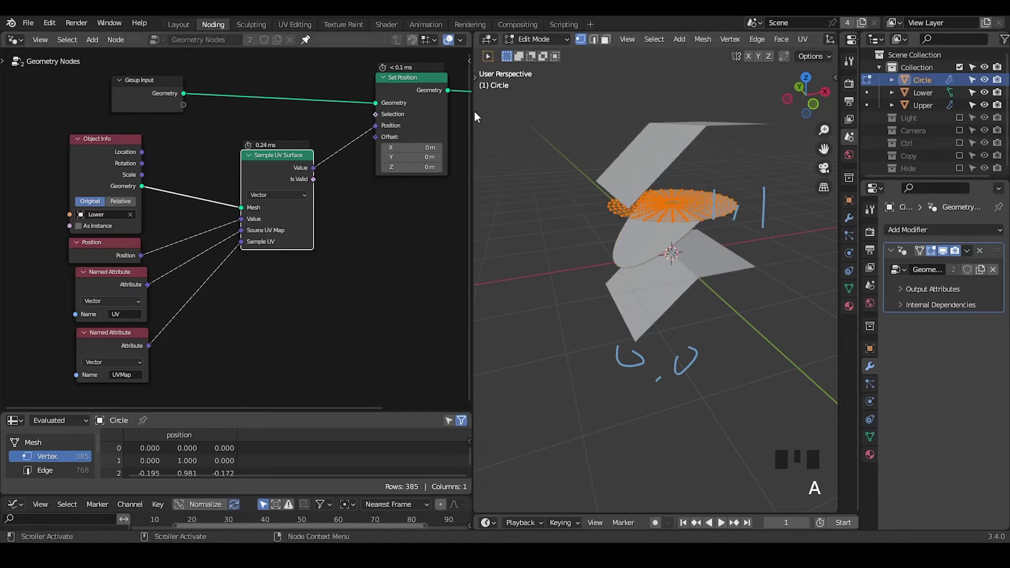
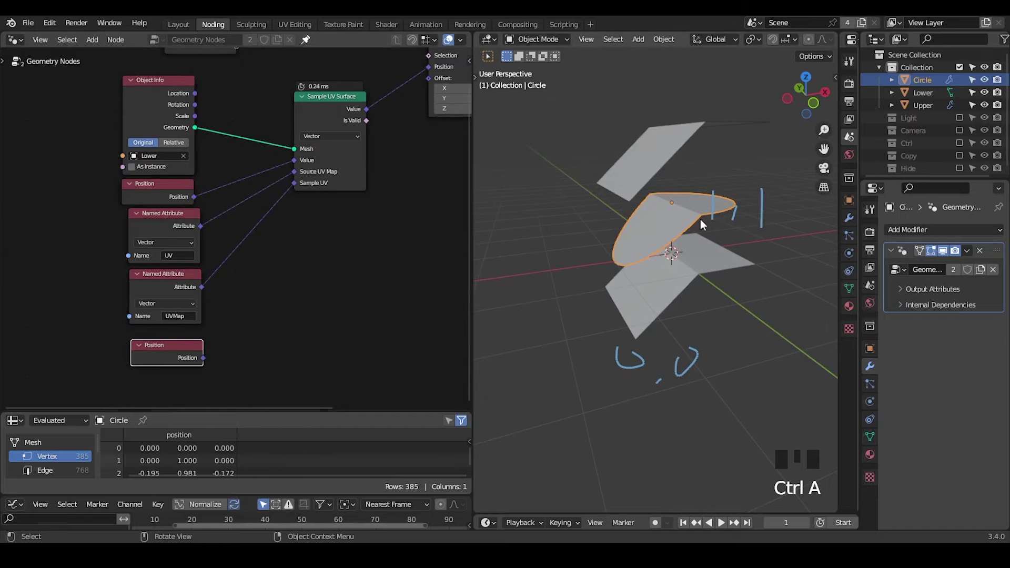
# Replace the UVMap attribute link with a plain Position node feeding Sample UV, then inspect the wrap
pyautogui.moveTo(710, 266); pyautogui.dragTo(294, 185)
pyautogui.moveTo(294, 185); pyautogui.dragTo(248, 286)
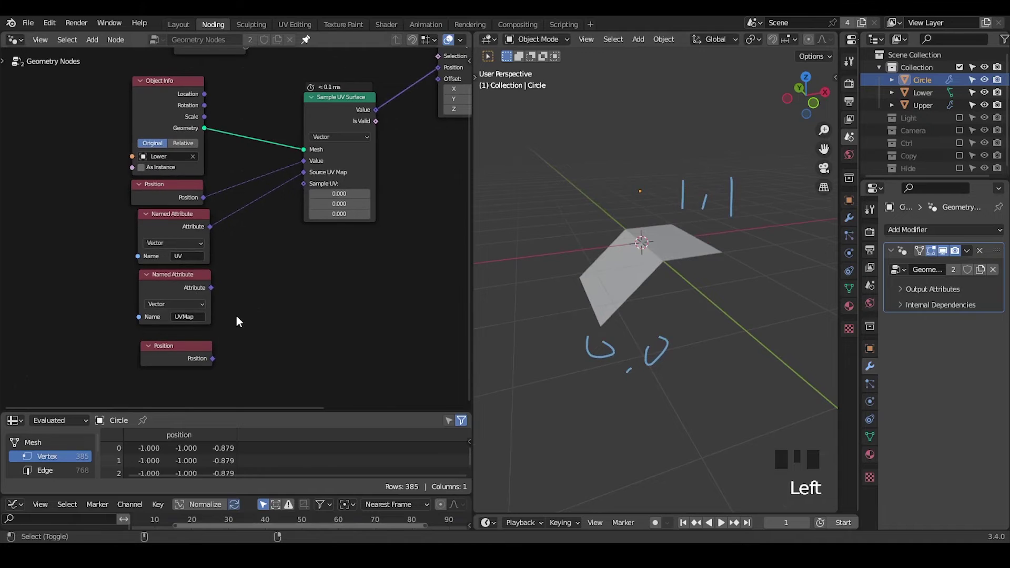
pyautogui.press('ctrl+shift+alt+w')
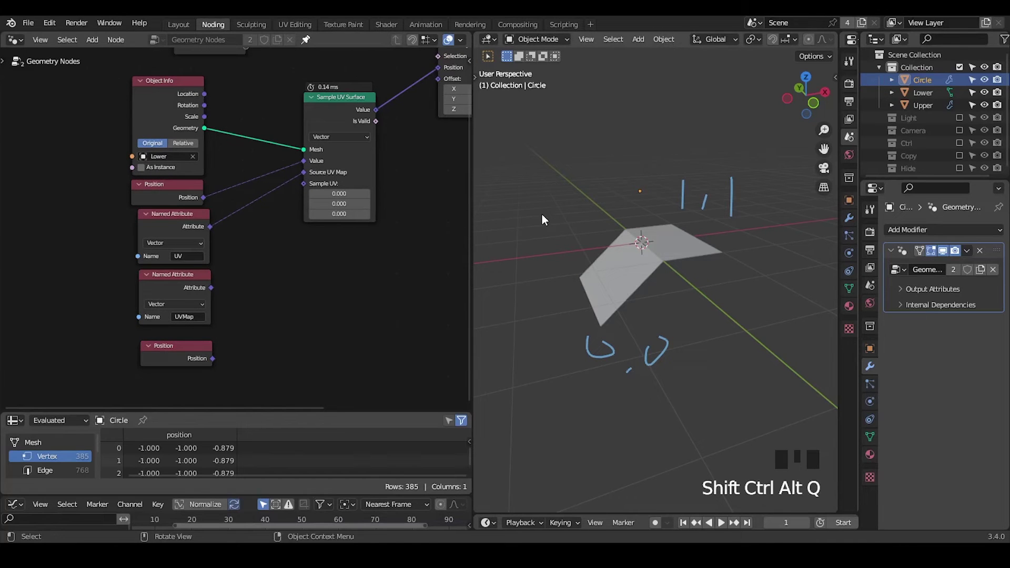
pyautogui.moveTo(218, 364); pyautogui.dragTo(248, 305)
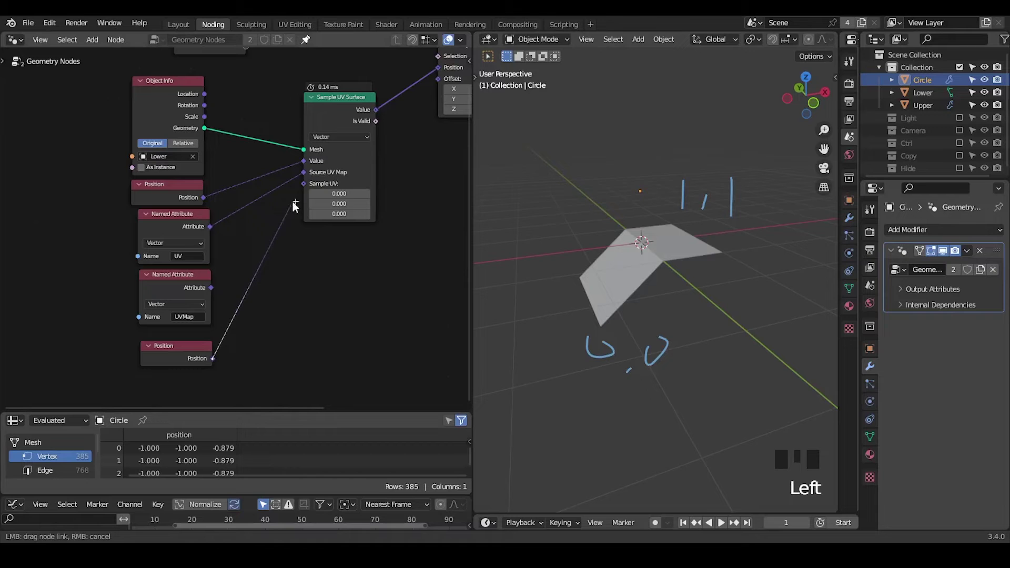
pyautogui.moveTo(654, 262); pyautogui.dragTo(652, 192)
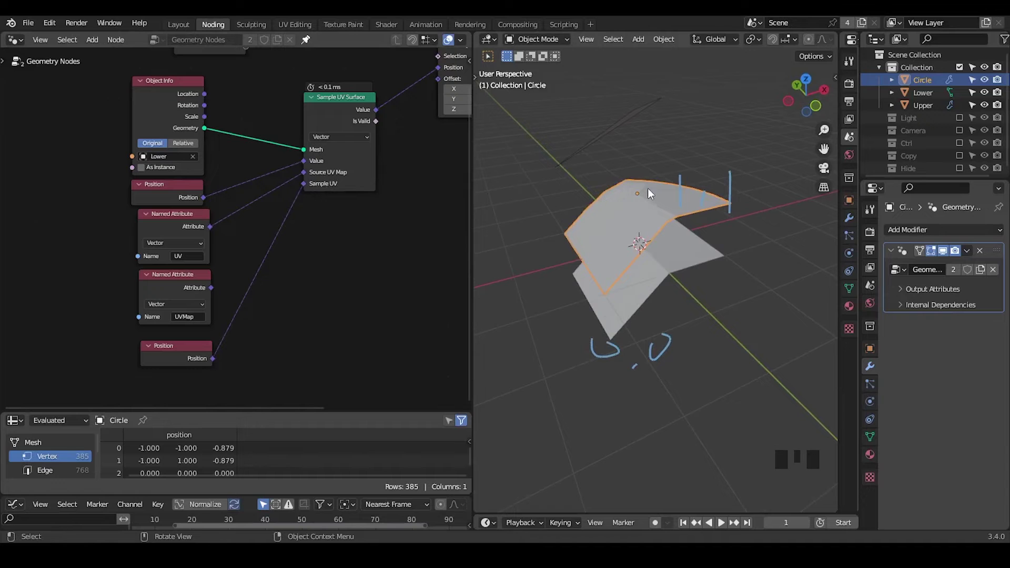
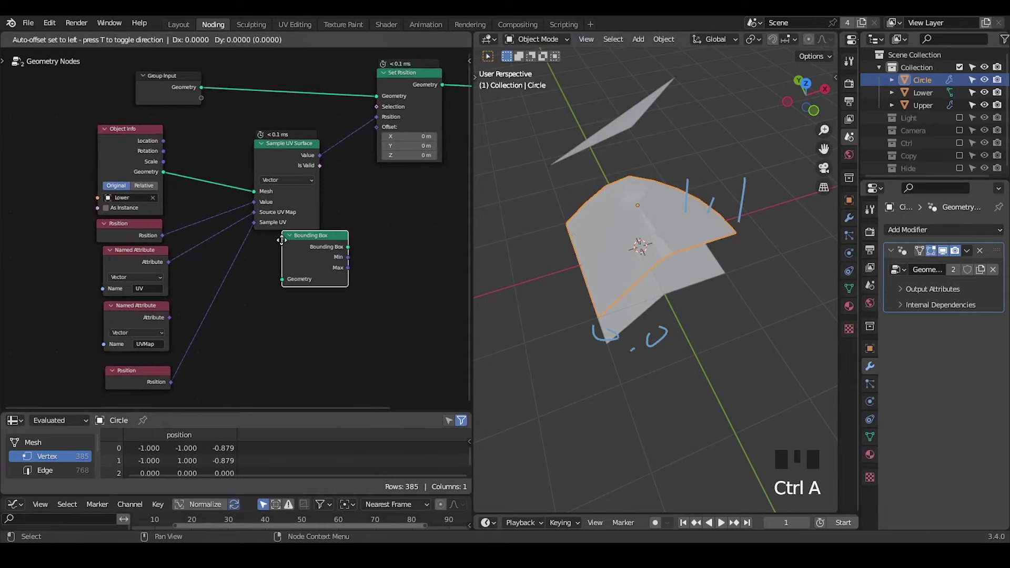
# Wire Bounding Box Min/Max and Position into a vector Map Range whose output feeds Sample UV
pyautogui.rightClick(186, 88)
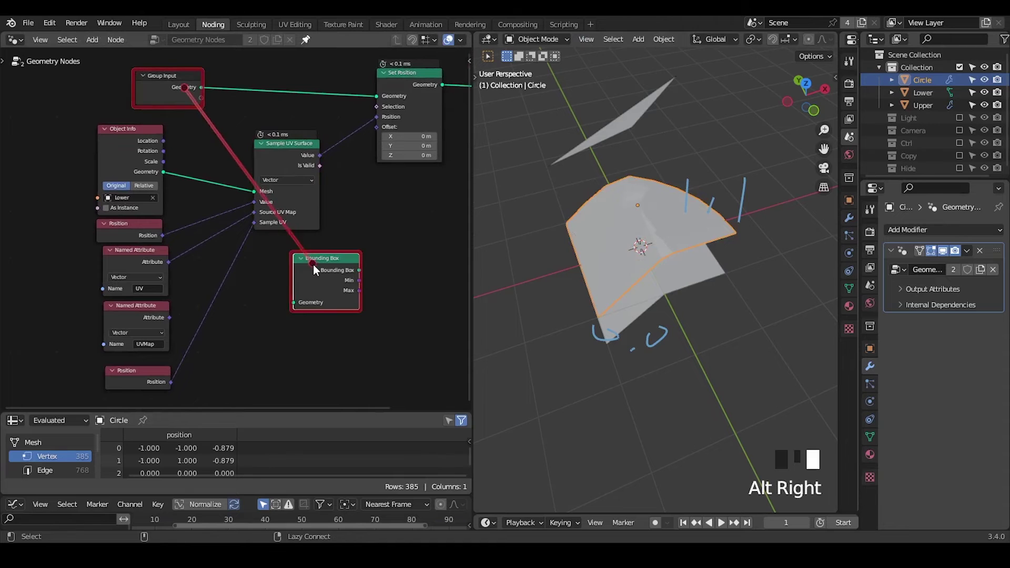
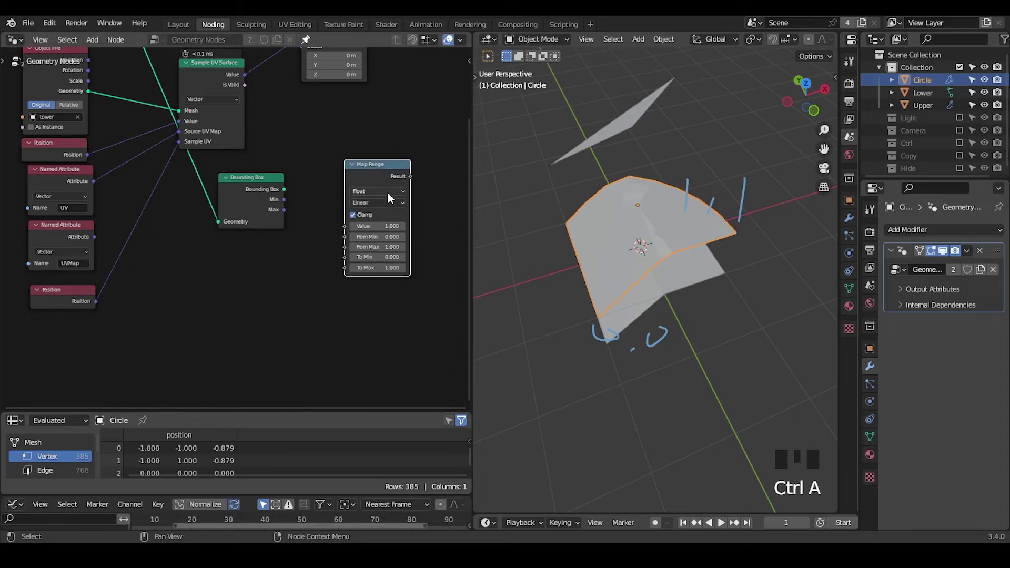
pyautogui.moveTo(386, 192); pyautogui.dragTo(375, 176)
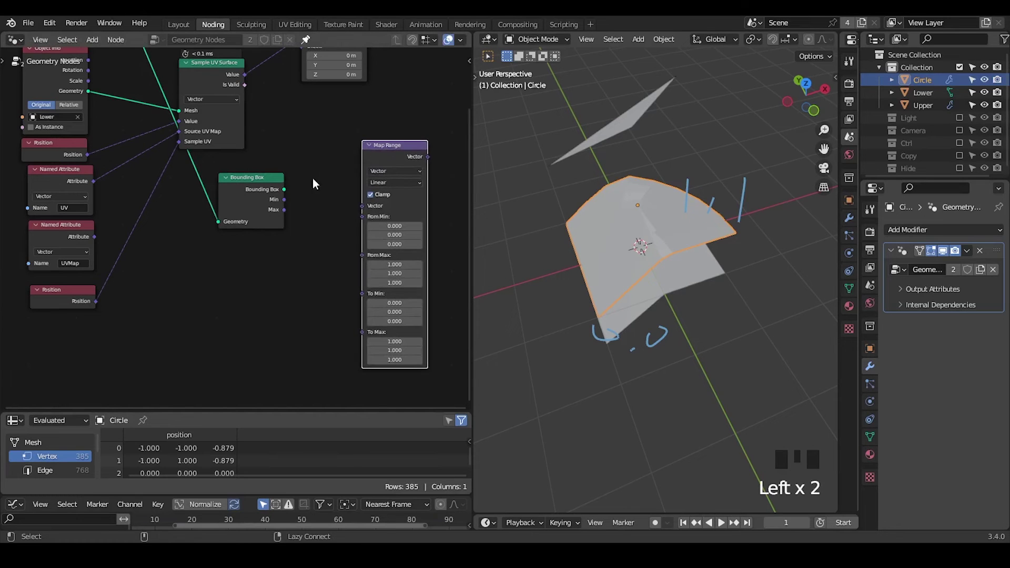
pyautogui.moveTo(286, 201); pyautogui.dragTo(329, 214)
pyautogui.moveTo(286, 216); pyautogui.dragTo(317, 221)
pyautogui.moveTo(81, 301); pyautogui.dragTo(396, 289)
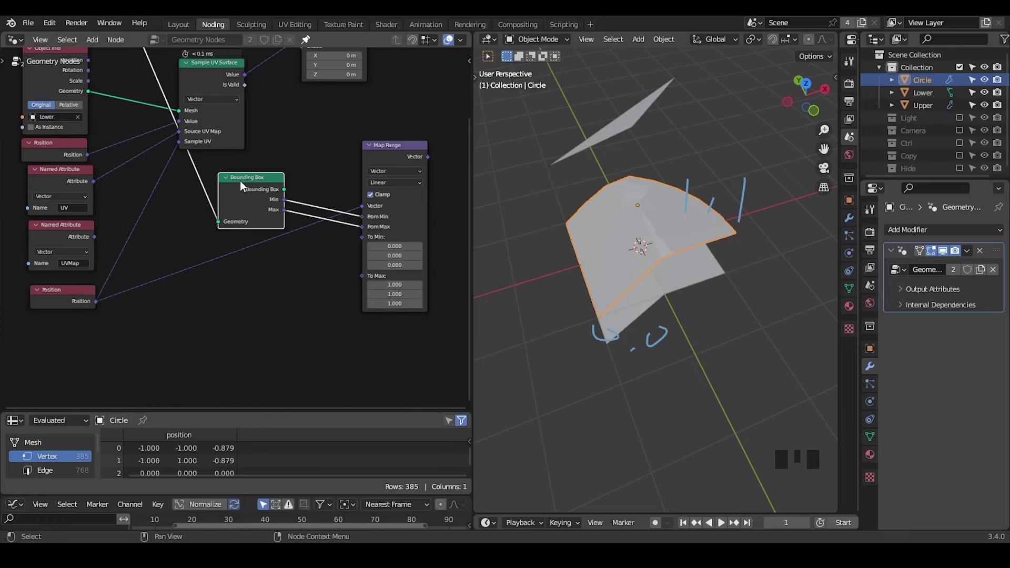
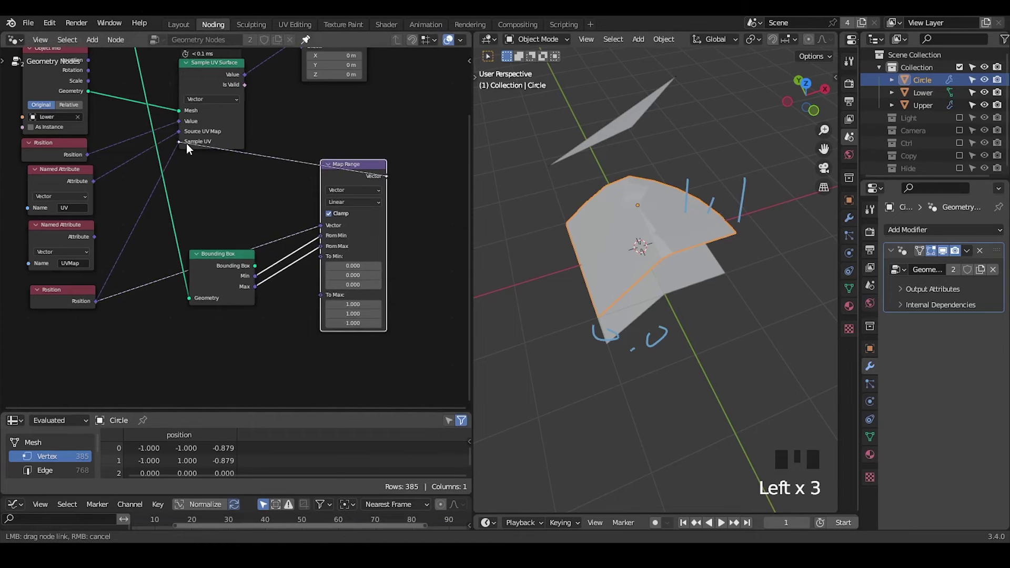
pyautogui.moveTo(633, 213); pyautogui.dragTo(453, 221)
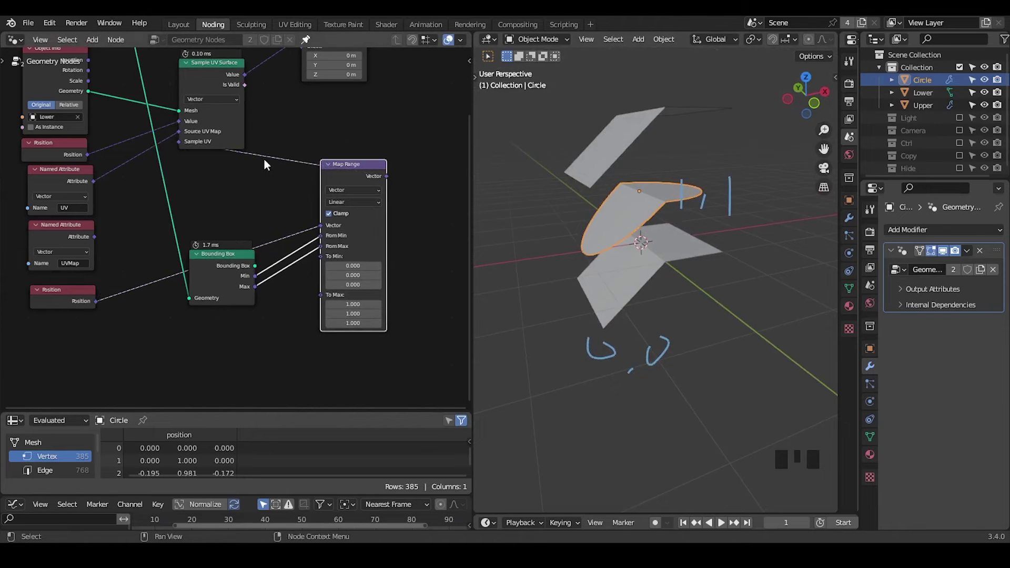
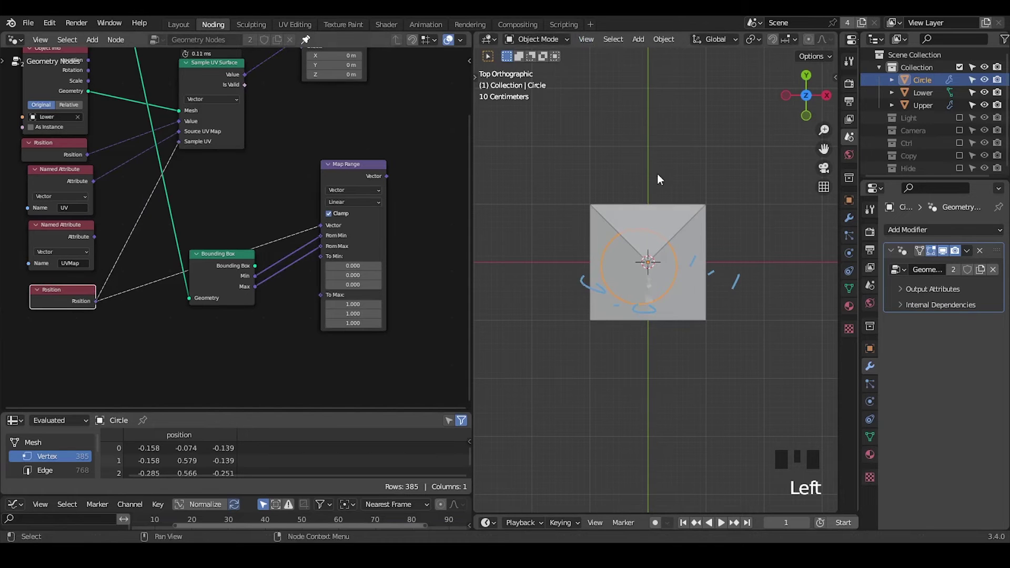
# Nudge the circle's vertices in Edit Mode and check the wrap from a perspective view
pyautogui.moveTo(670, 268); pyautogui.dragTo(704, 218)
pyautogui.press('Tab')
pyautogui.press('g')
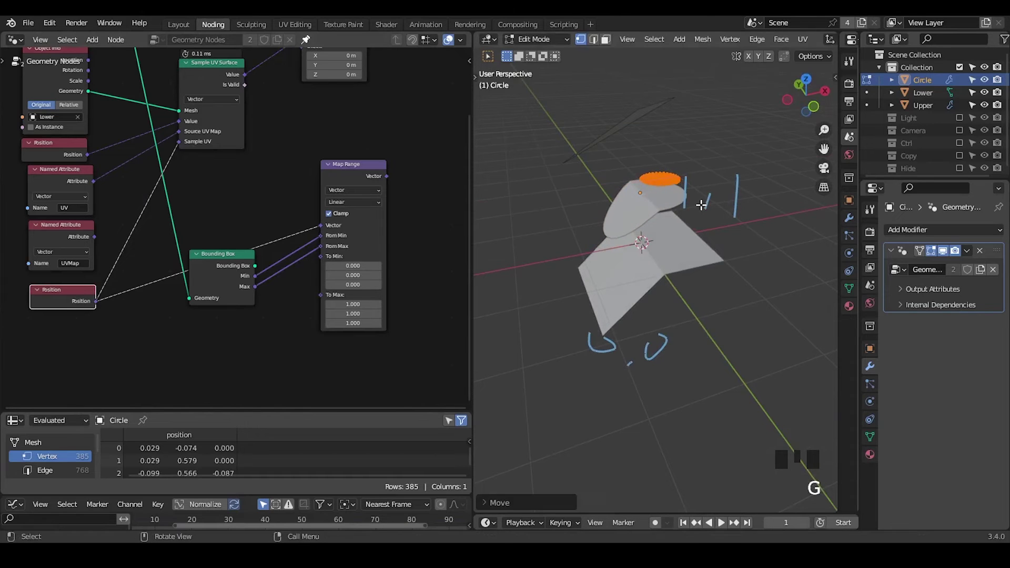
pyautogui.press('Tab')
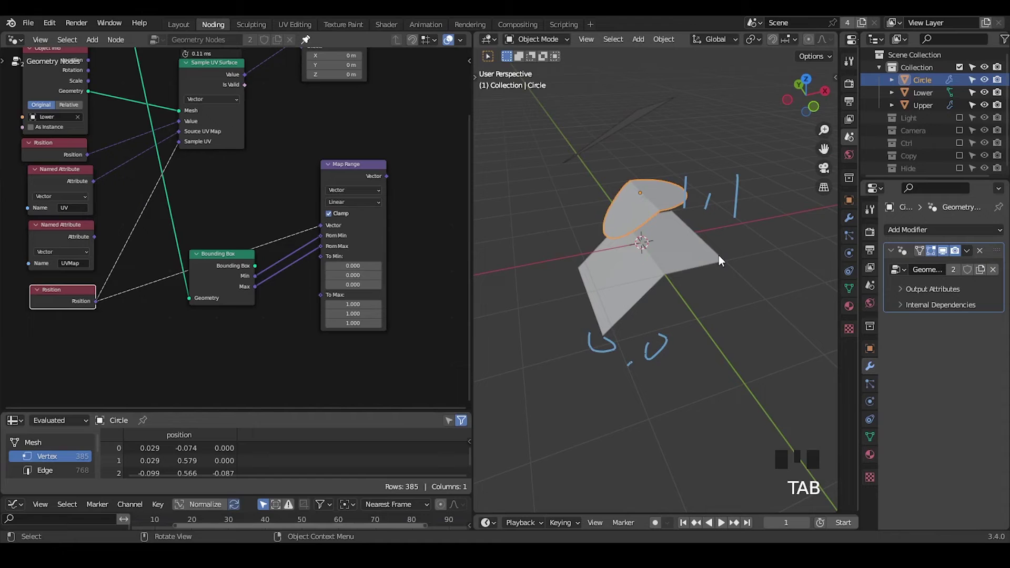
pyautogui.press('ctrl+shift+alt+w')
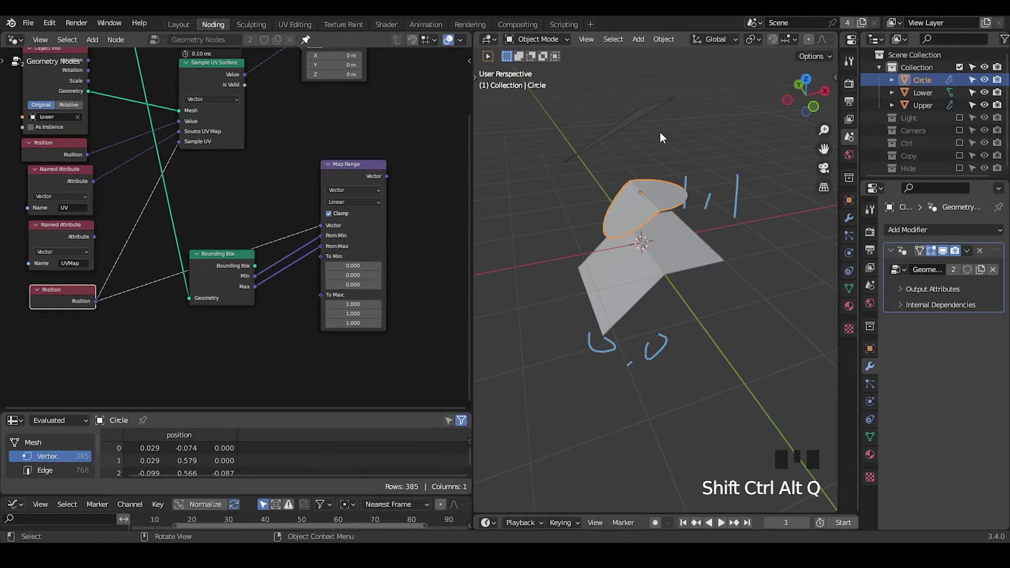
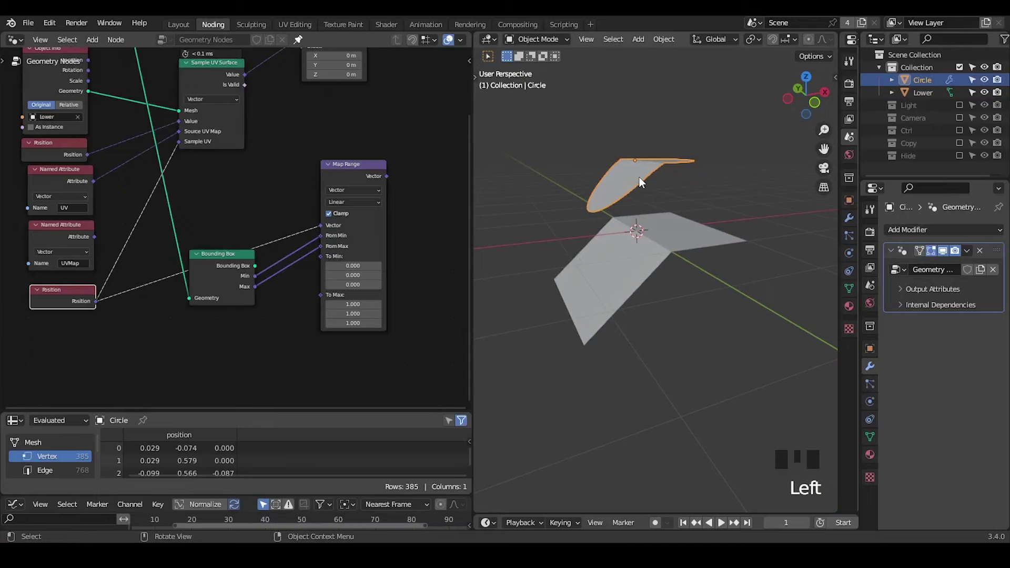
# Orbit the view closer to the wrapped circle over Lower
pyautogui.moveTo(642, 182); pyautogui.dragTo(923, 239)
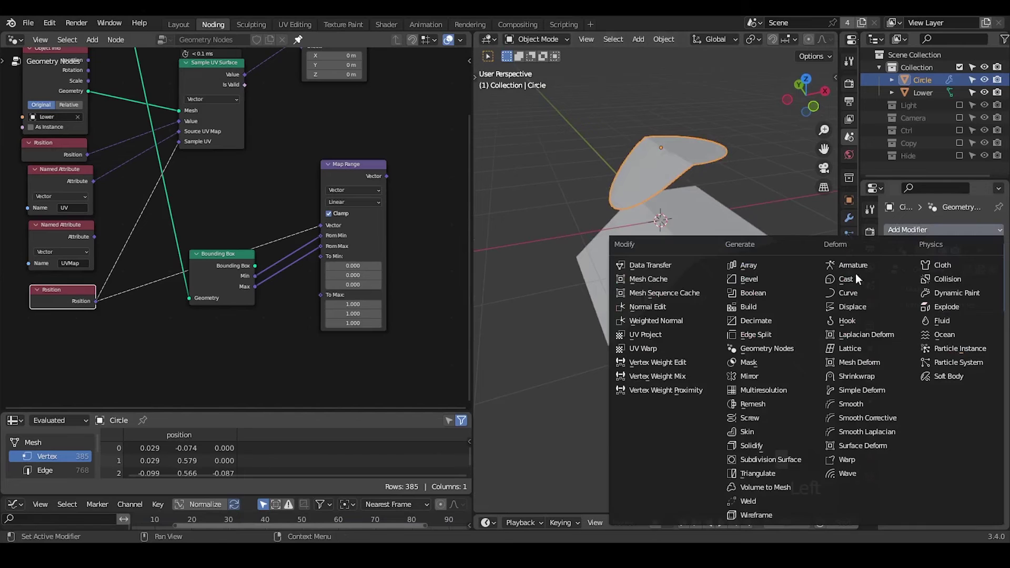
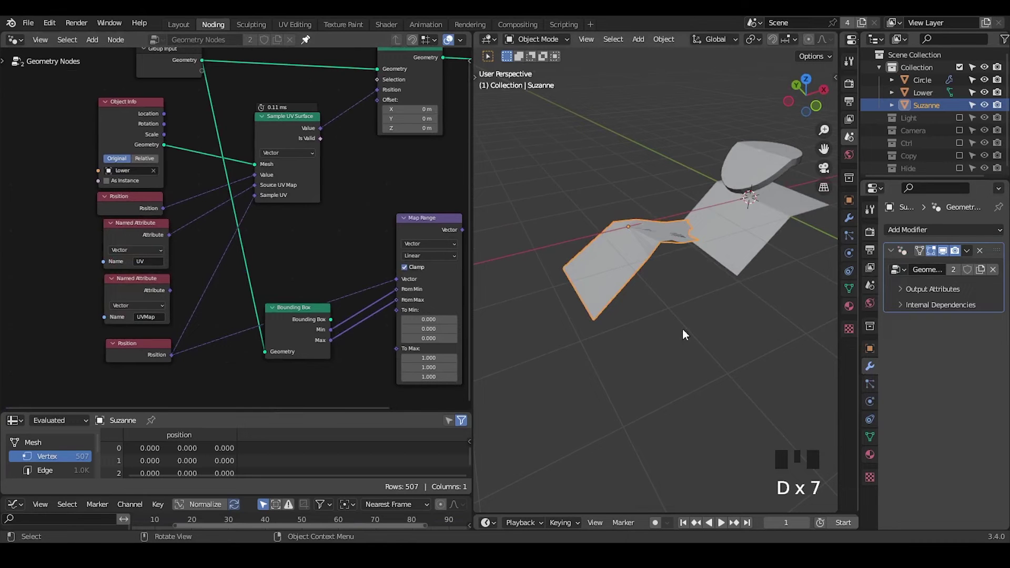
# Route Position through a vector Map Range with Bounding Box Min/Max into Sample UV for Suzanne
pyautogui.moveTo(689, 272); pyautogui.dragTo(724, 273)
pyautogui.moveTo(717, 274); pyautogui.dragTo(266, 321)
pyautogui.click(266, 321)
pyautogui.click(384, 247)
pyautogui.moveTo(382, 245); pyautogui.dragTo(396, 215)
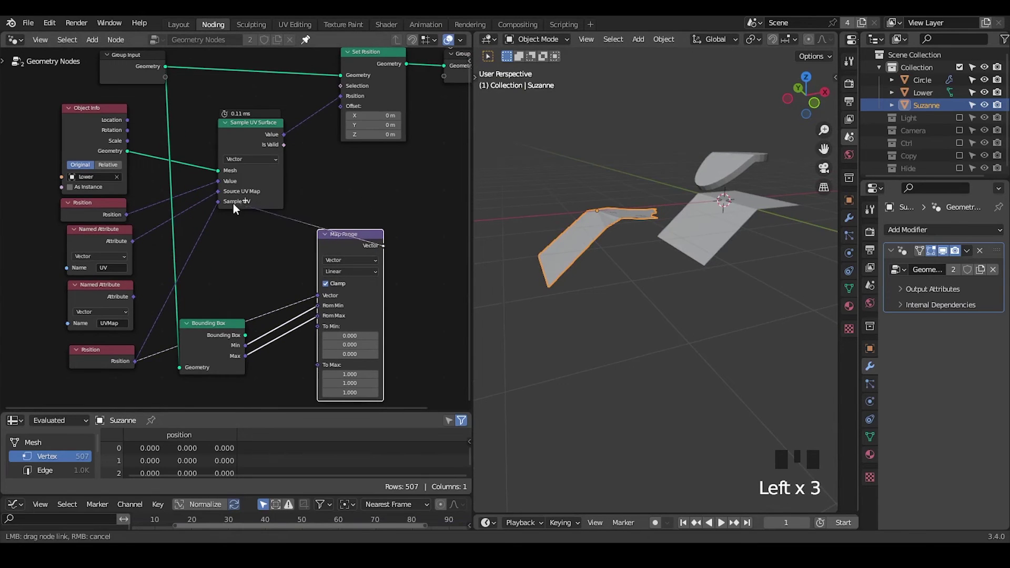
pyautogui.moveTo(232, 265); pyautogui.dragTo(140, 272)
pyautogui.click(140, 272)
# Move Suzanne's vertices in Edit Mode and draw annotation strokes beside the wrapped monkey
pyautogui.press('x')
pyautogui.press('Tab')
pyautogui.press('g')
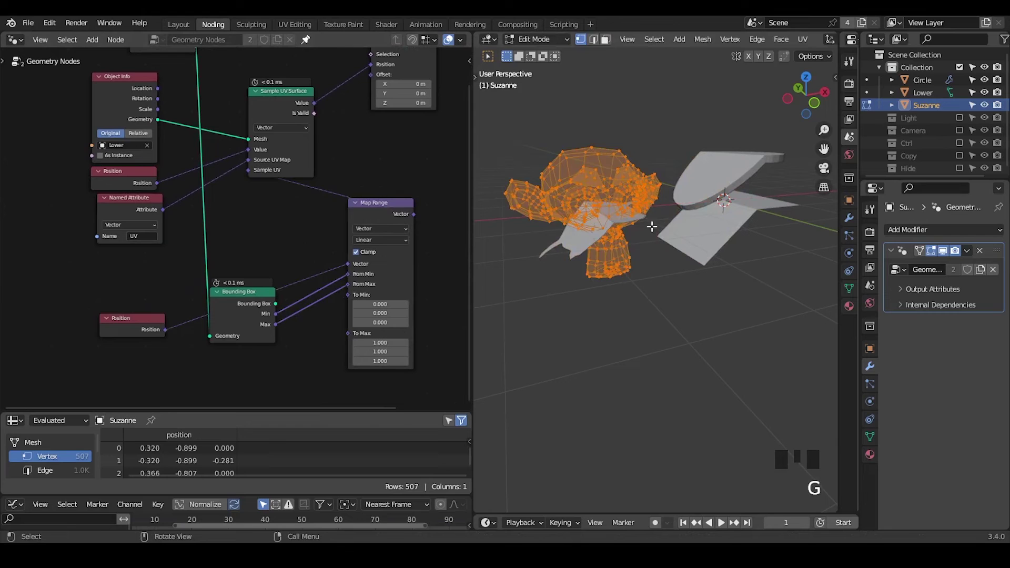
pyautogui.press('Tab')
pyautogui.moveTo(696, 213); pyautogui.dragTo(610, 173)
pyautogui.press('d')
pyautogui.moveTo(607, 166); pyautogui.dragTo(641, 272)
pyautogui.press('d')
pyautogui.press('d')
pyautogui.press('d')
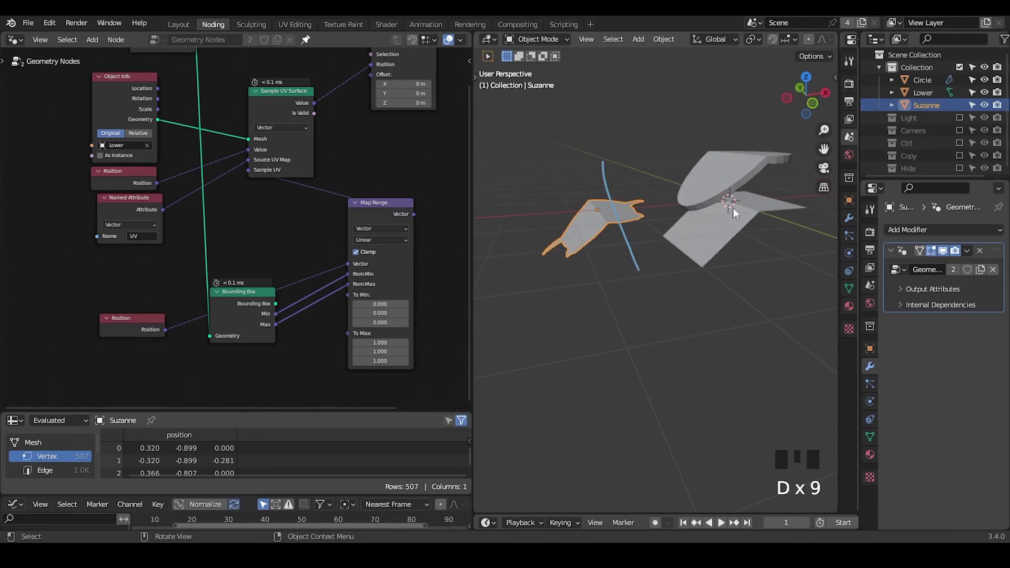
pyautogui.press('ctrl+shift+alt+w')
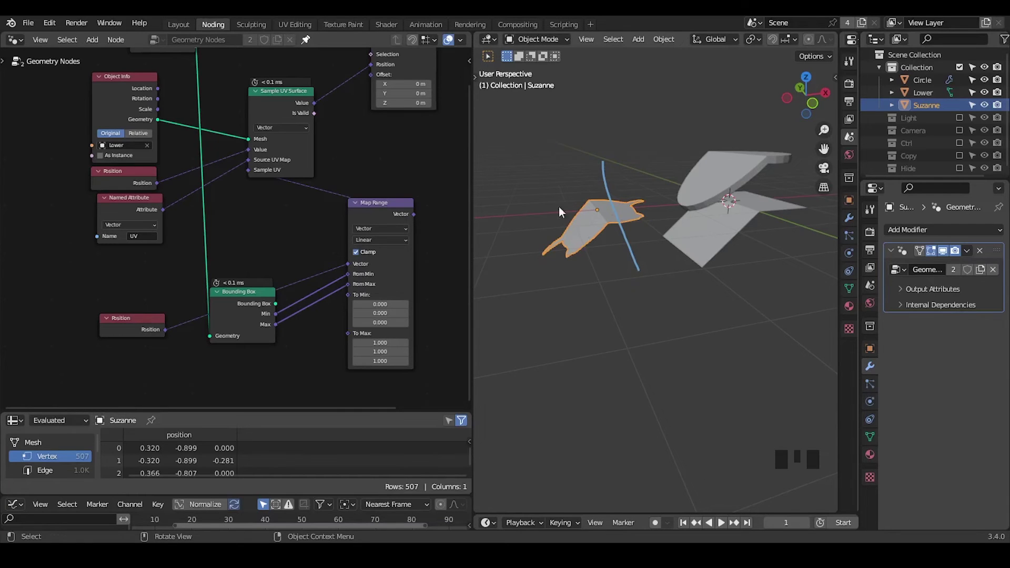
pyautogui.moveTo(339, 203); pyautogui.dragTo(392, 210)
pyautogui.click(392, 210)
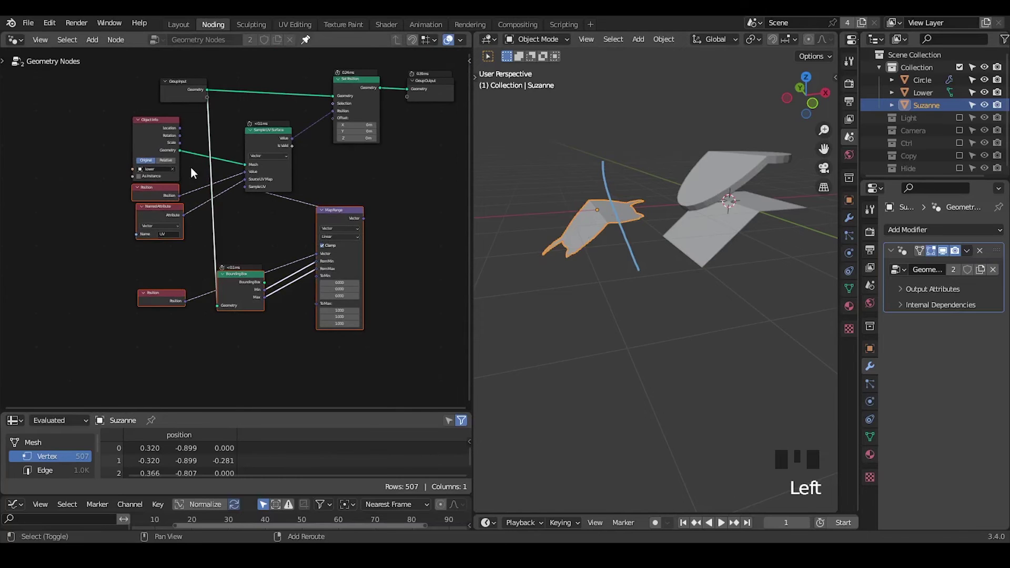
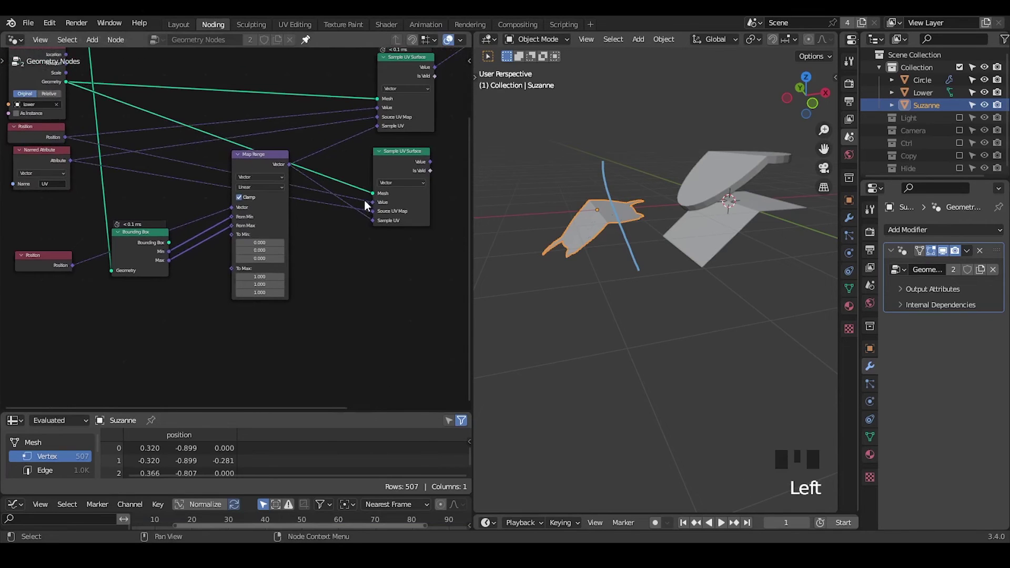
# Wire the duplicated Sample UV Surface's inputs from the same source nodes as the first
pyautogui.moveTo(377, 207); pyautogui.dragTo(335, 204)
pyautogui.click(374, 205)
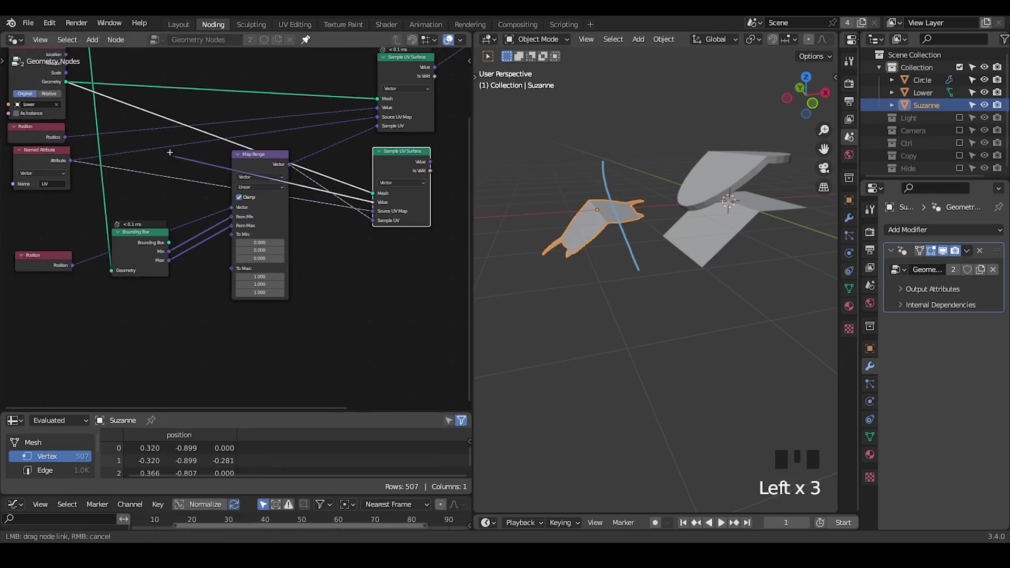
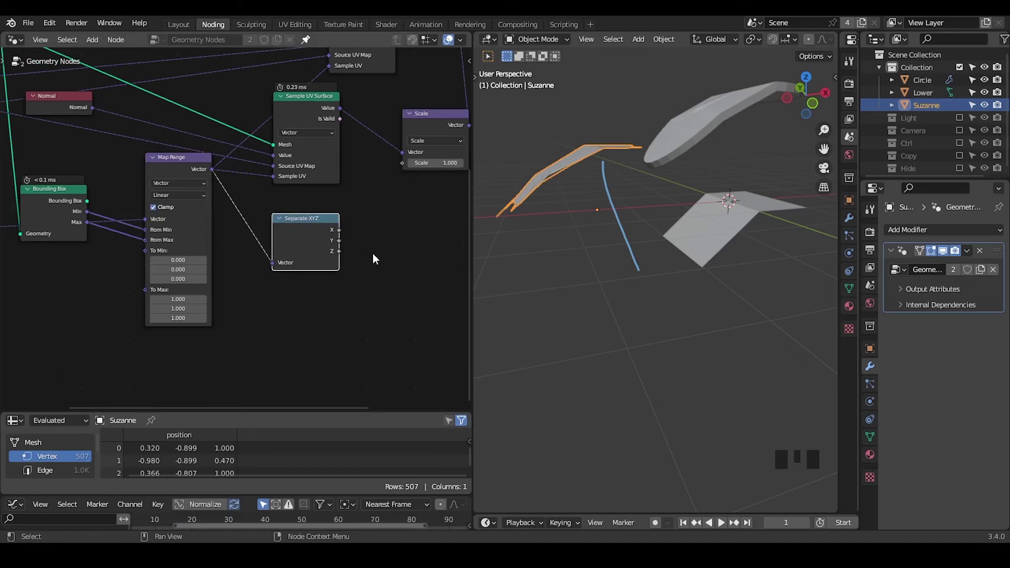
# Drive the Scale node's factor from Separate XYZ's Z output and inspect the thickened monkey
pyautogui.moveTo(343, 254); pyautogui.dragTo(371, 208)
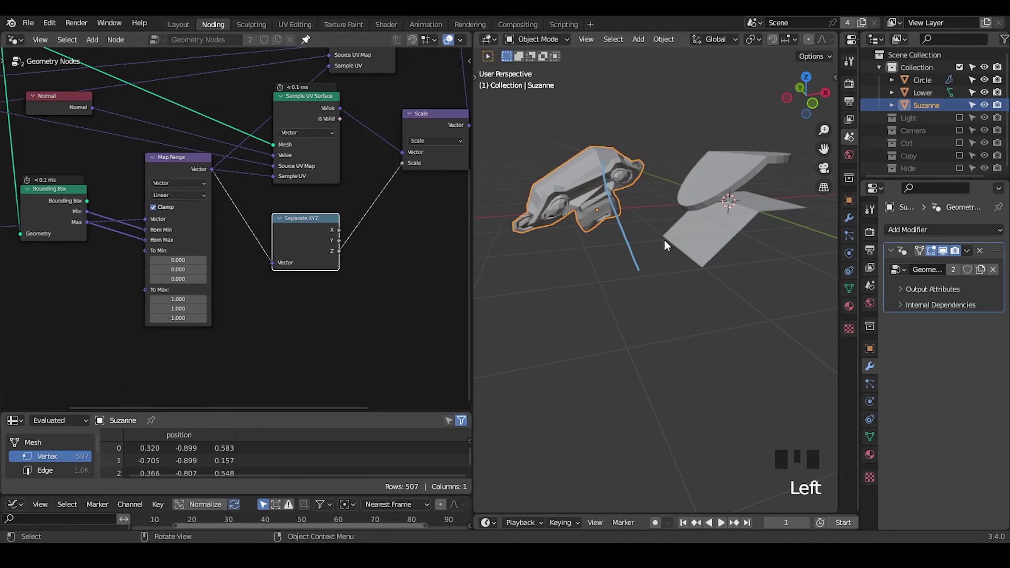
pyautogui.moveTo(667, 250); pyautogui.dragTo(620, 185)
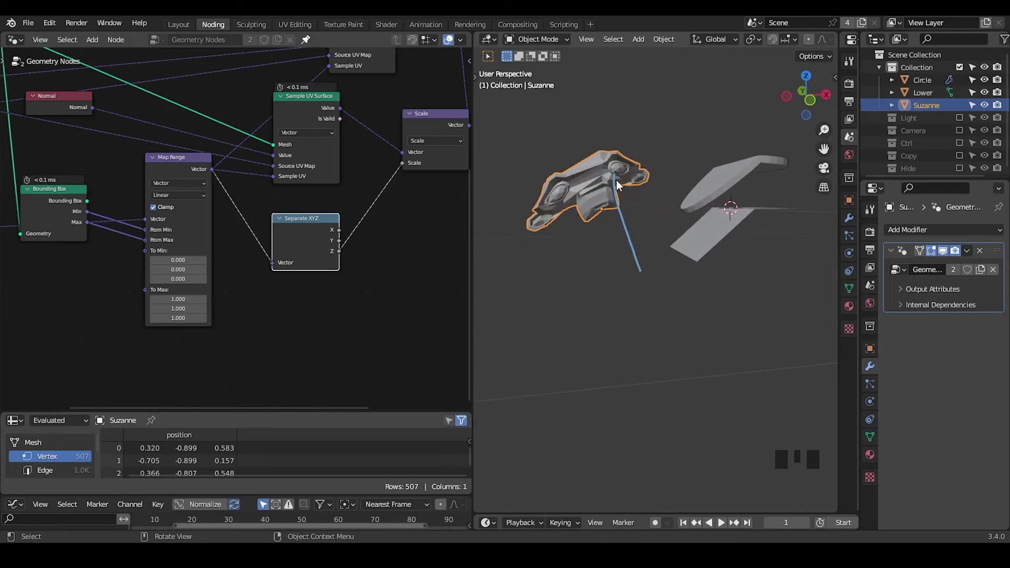
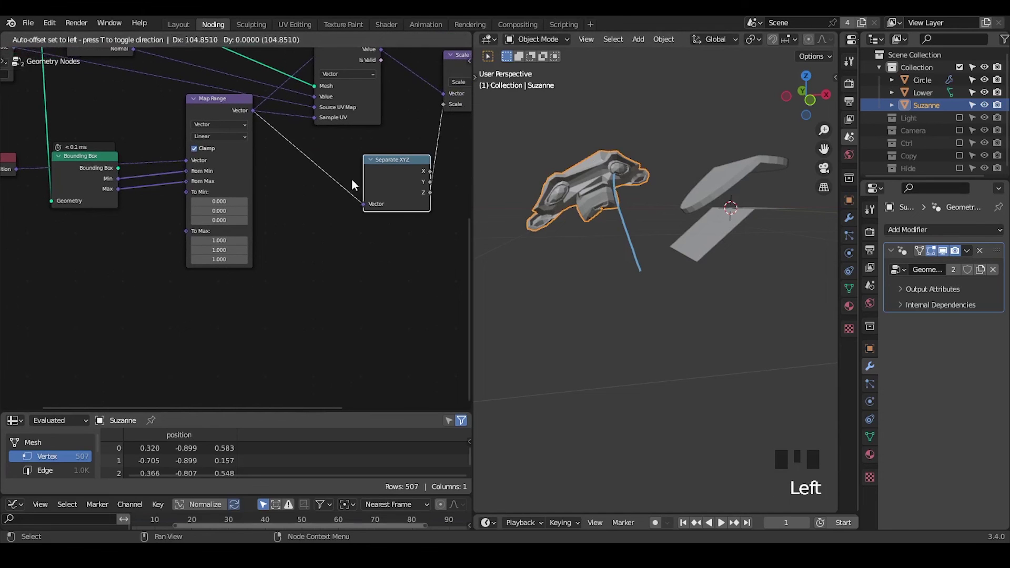
# Subtract Bounding Box Min from Max and Multiply the remapped vector by it before Separate XYZ
pyautogui.click(81, 174)
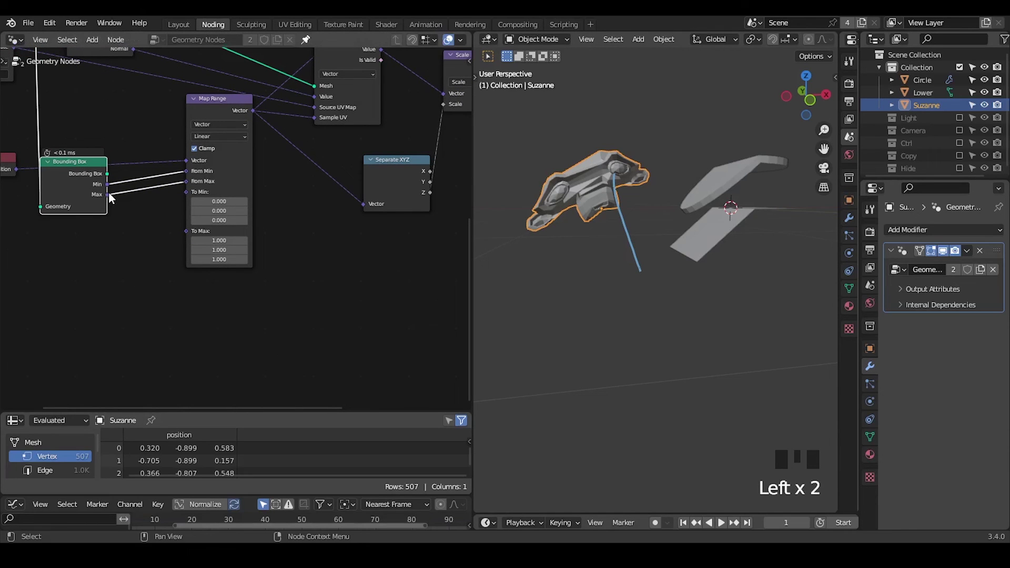
pyautogui.click(113, 197)
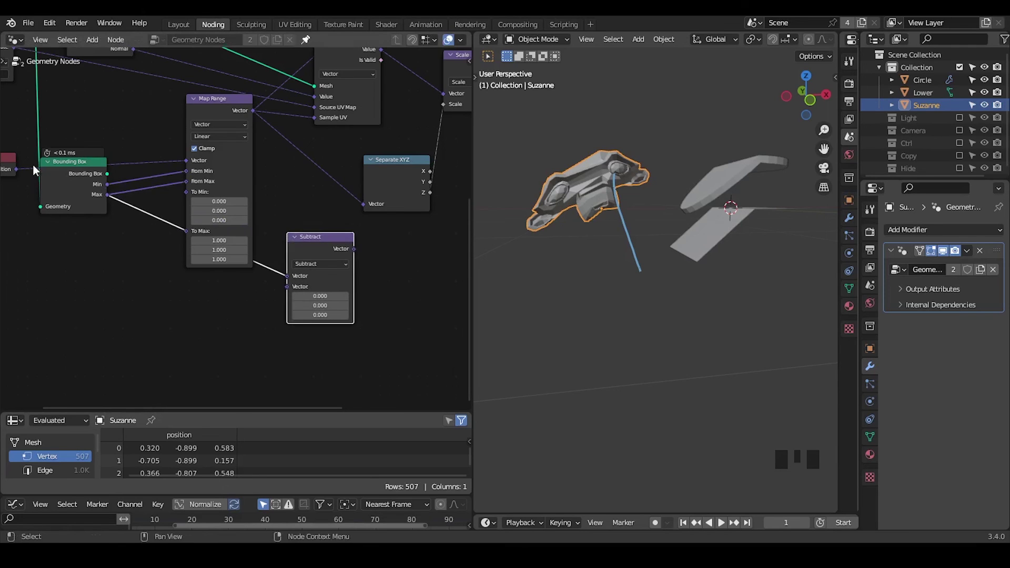
pyautogui.click(102, 185)
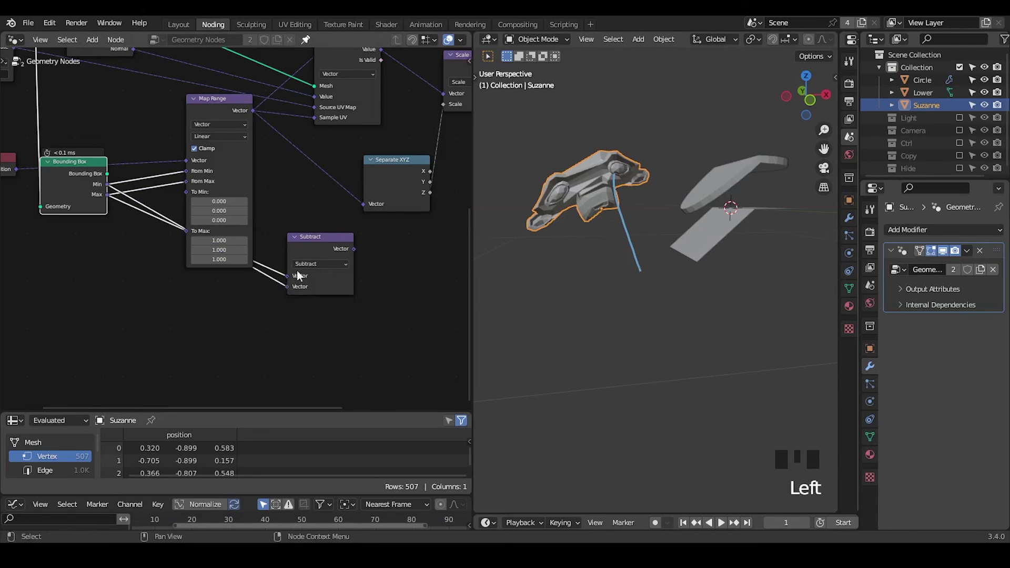
pyautogui.click(309, 245)
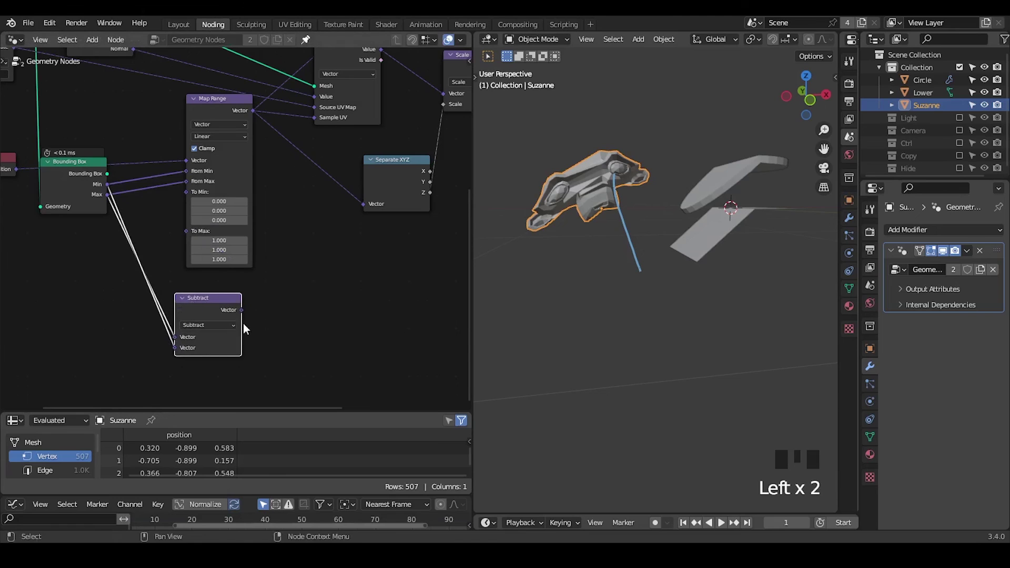
pyautogui.moveTo(254, 117); pyautogui.dragTo(287, 149)
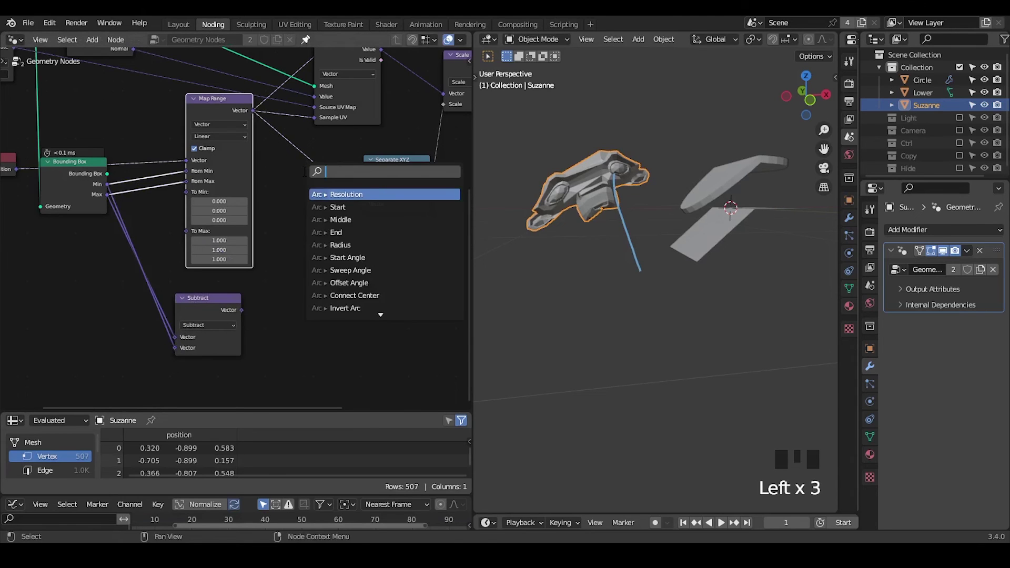
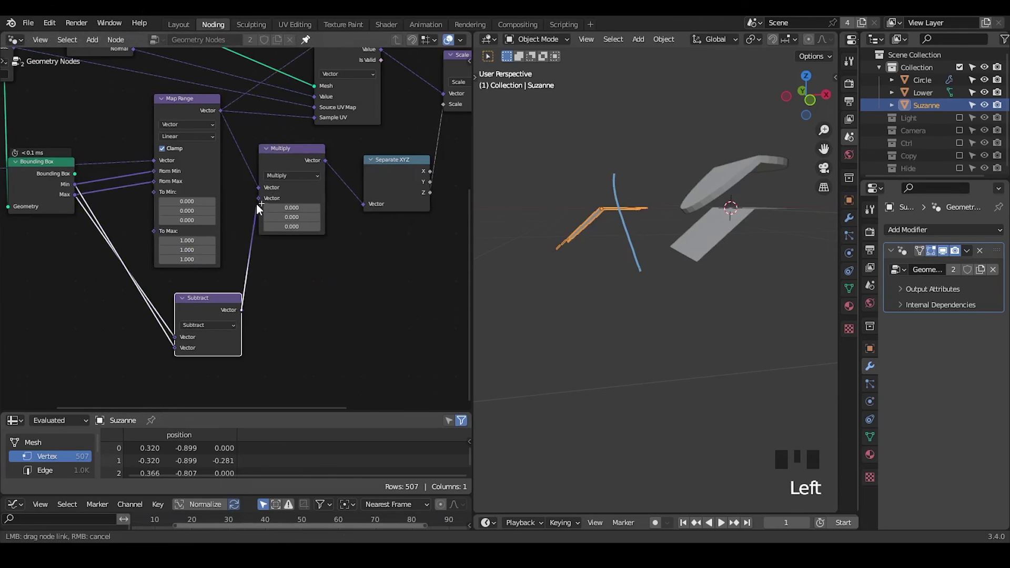
pyautogui.click(213, 304)
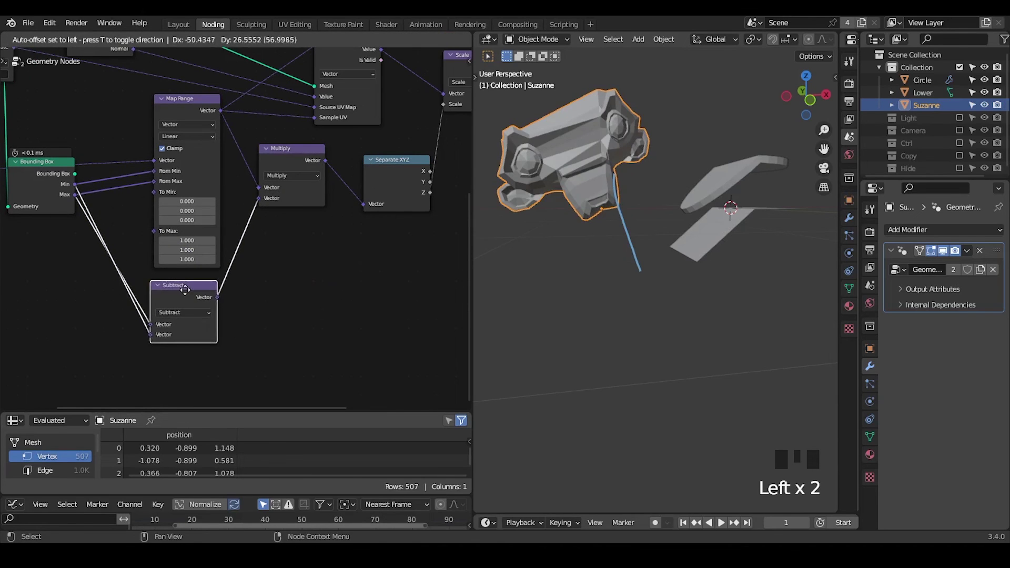
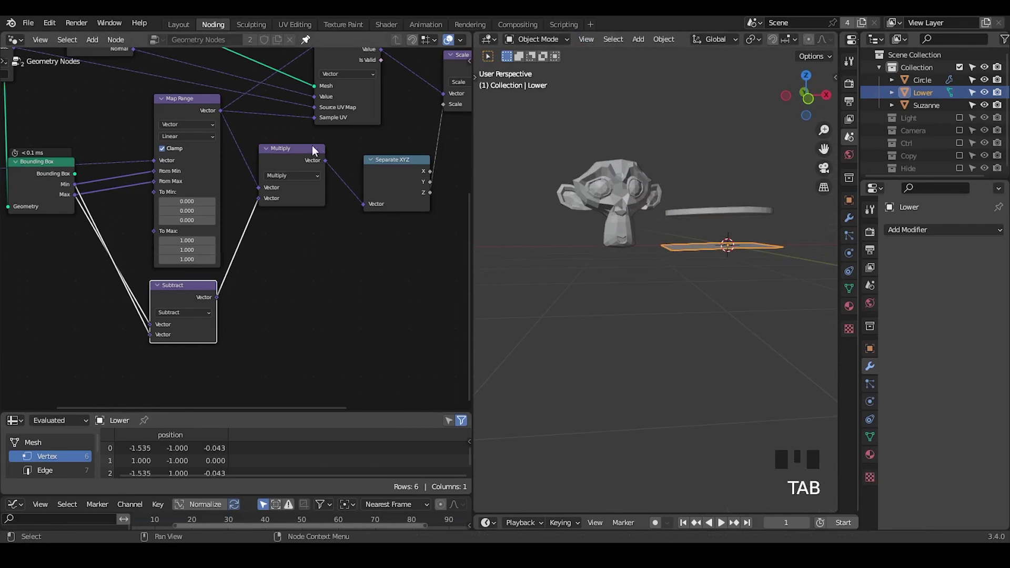
# Mute and unmute the Multiply node to compare Suzanne's proportions with and without it
pyautogui.click(301, 164)
pyautogui.press('m')
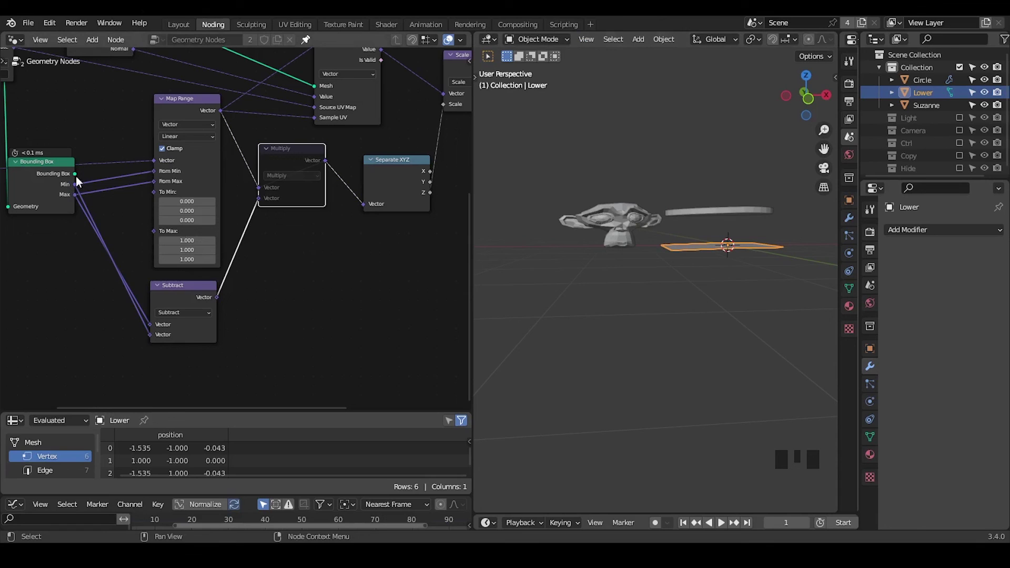
pyautogui.click(327, 163)
pyautogui.press('m')
# Move part of Lower's mesh in Edit Mode so Suzanne follows the bent surface
pyautogui.press('Tab')
pyautogui.press('g')
pyautogui.press('g')
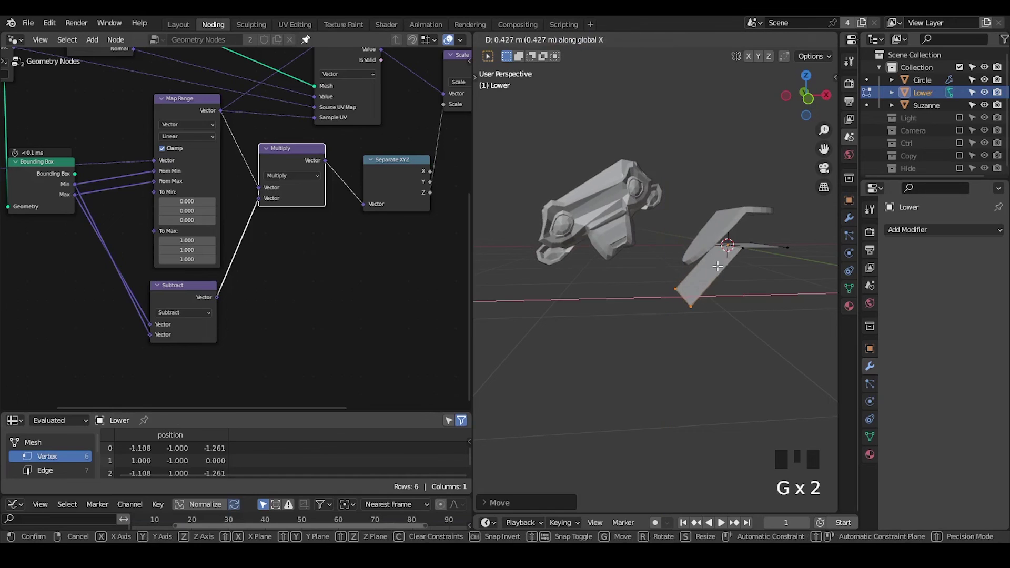
pyautogui.press('g')
pyautogui.press('Tab')
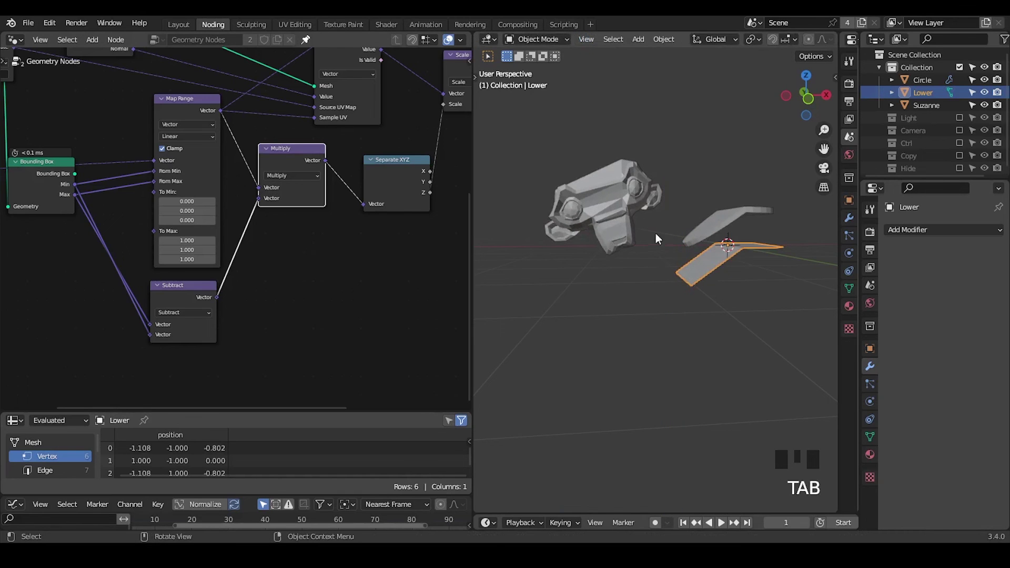
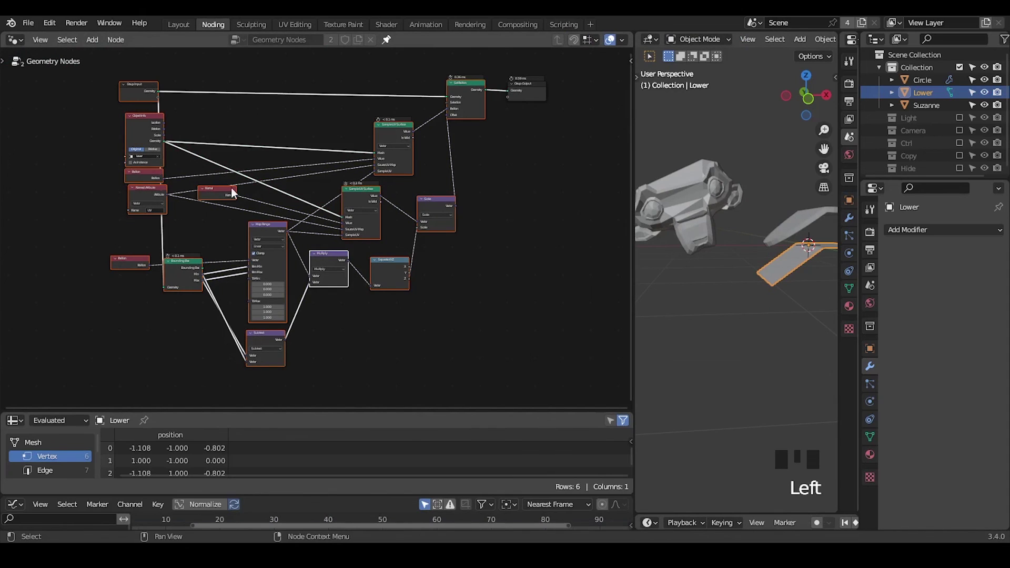
pyautogui.click(295, 193)
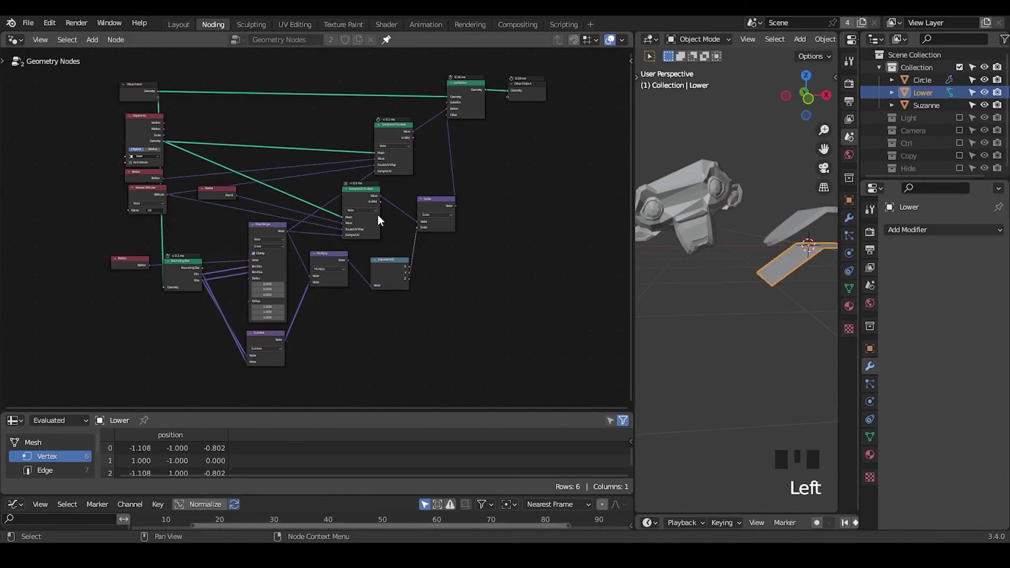
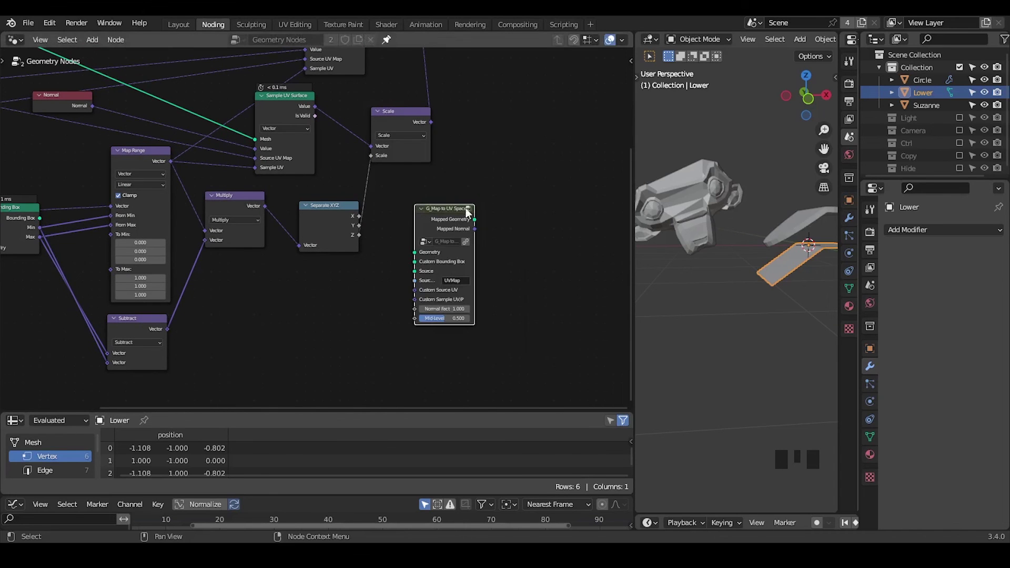
pyautogui.moveTo(390, 199); pyautogui.dragTo(540, 169)
pyautogui.press('x')
pyautogui.moveTo(381, 173); pyautogui.dragTo(443, 159)
pyautogui.click(561, 96)
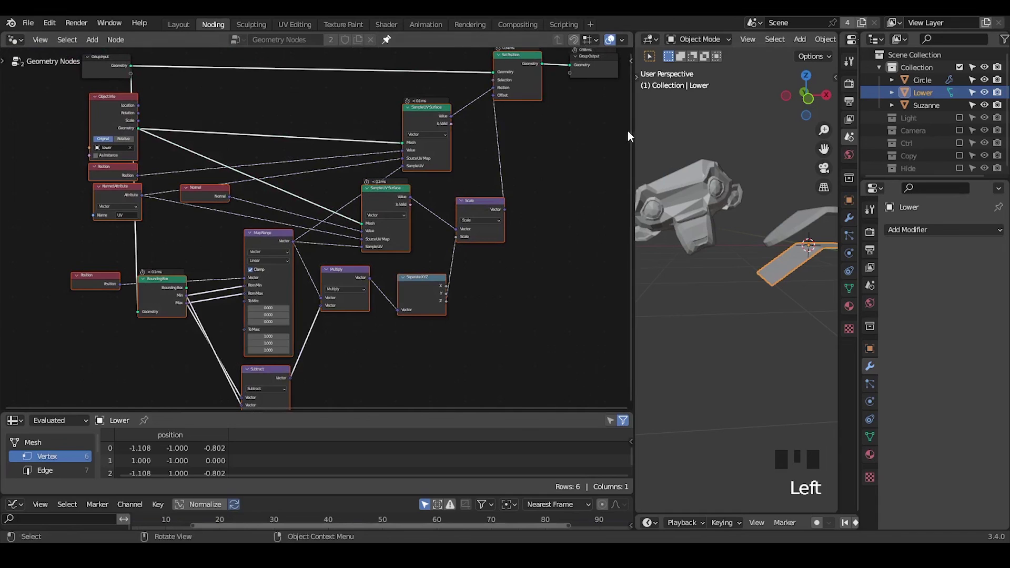